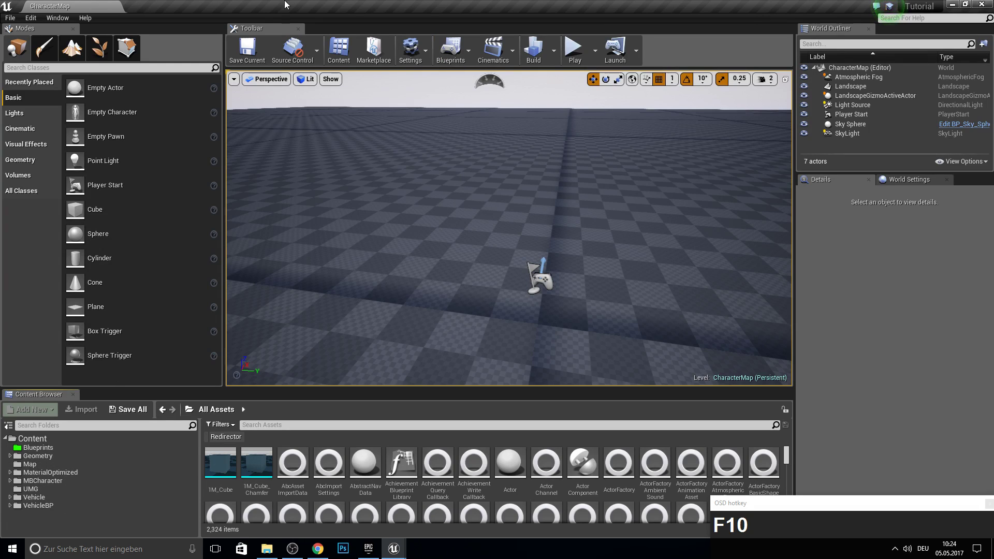
Step: Delete the Sedan car and female actor from MainMap and save the level
left_click(54, 465)
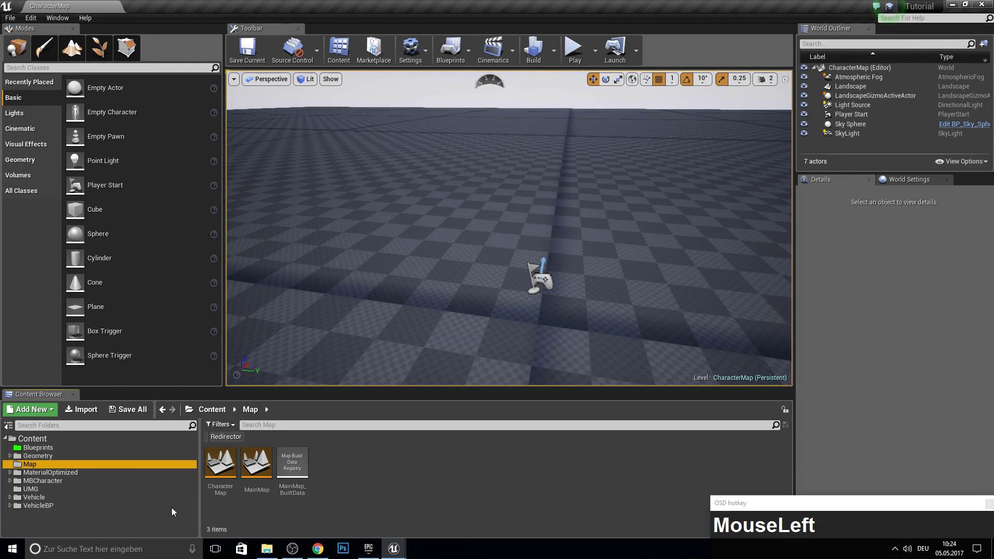
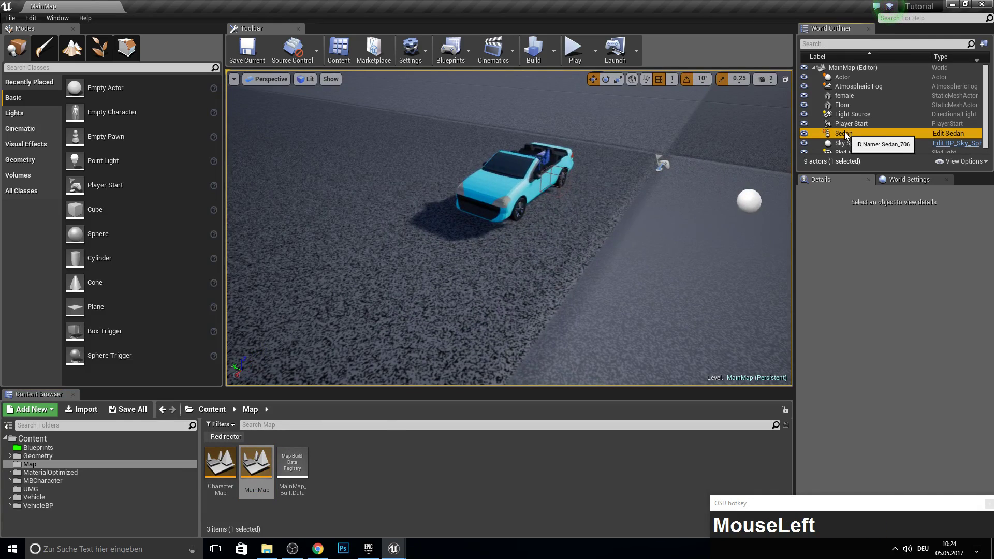
key("Delete")
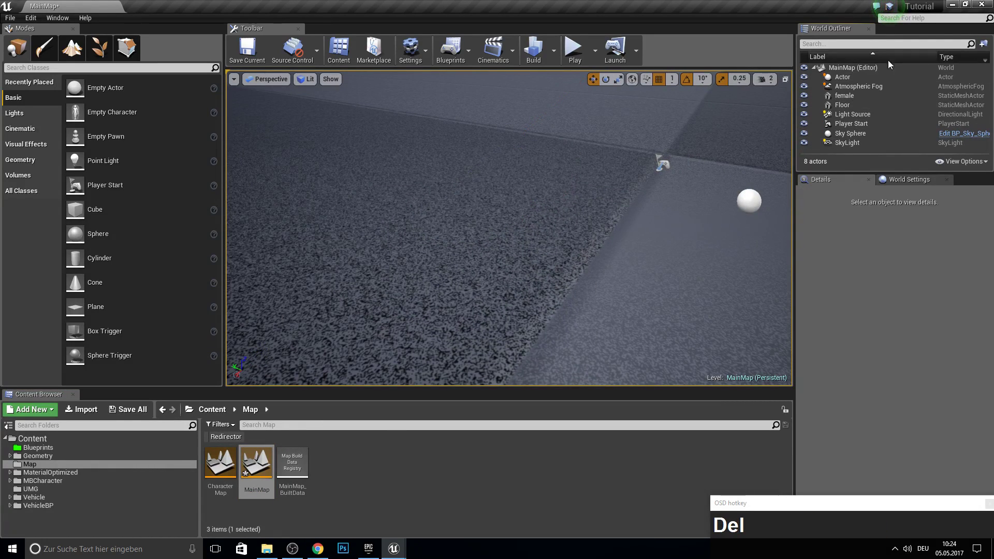
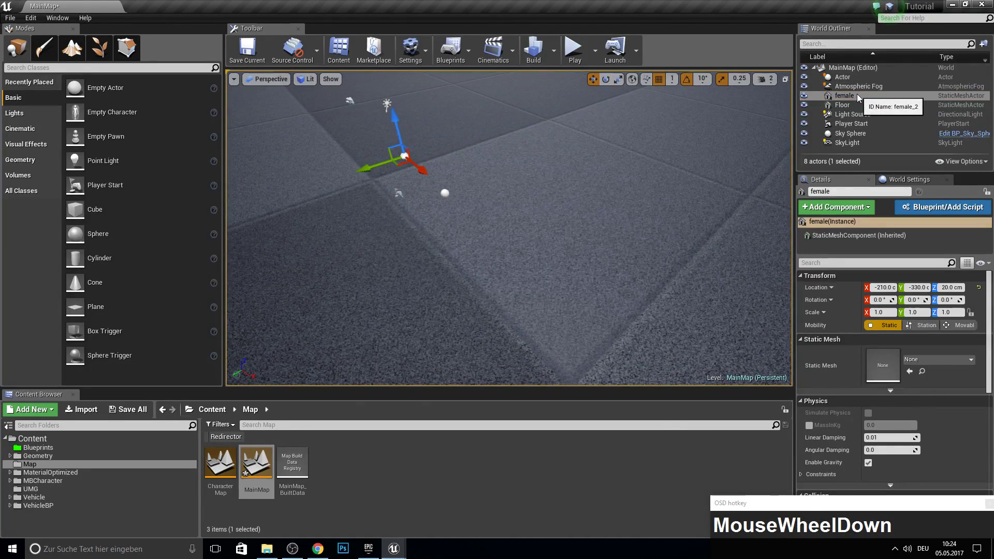
key("Delete")
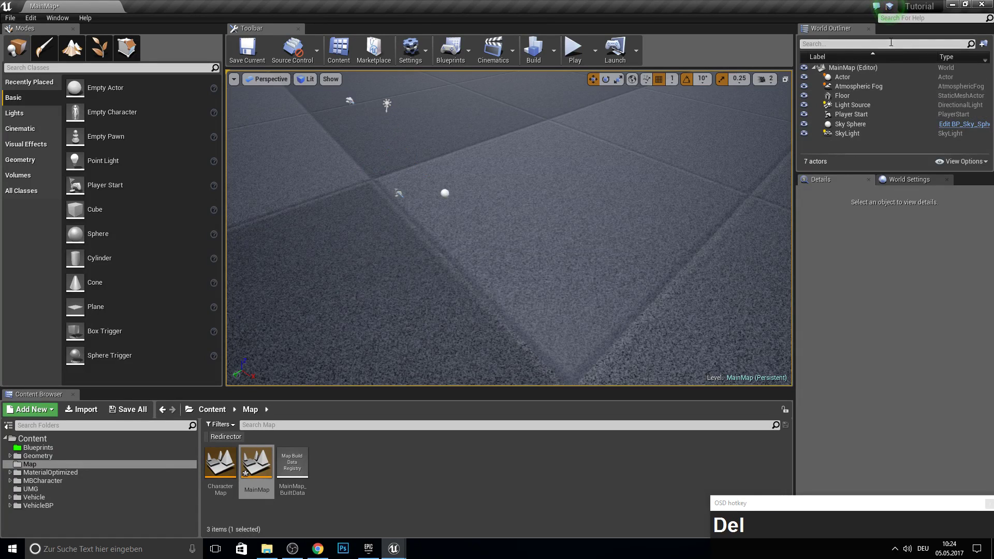
left_click(145, 416)
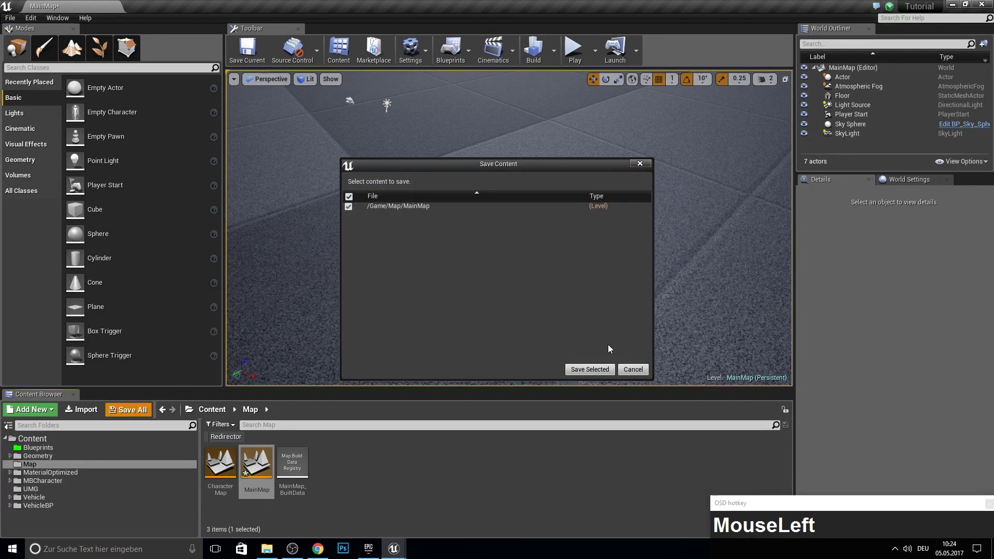
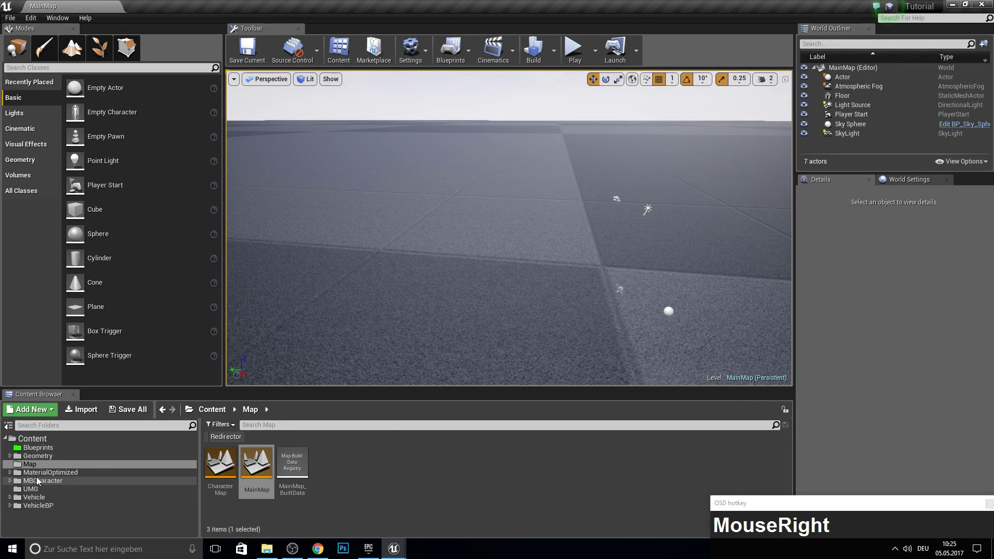
Step: Create a Content folder named GTAVehicle and move the Vehicle folders into it
left_click(238, 486)
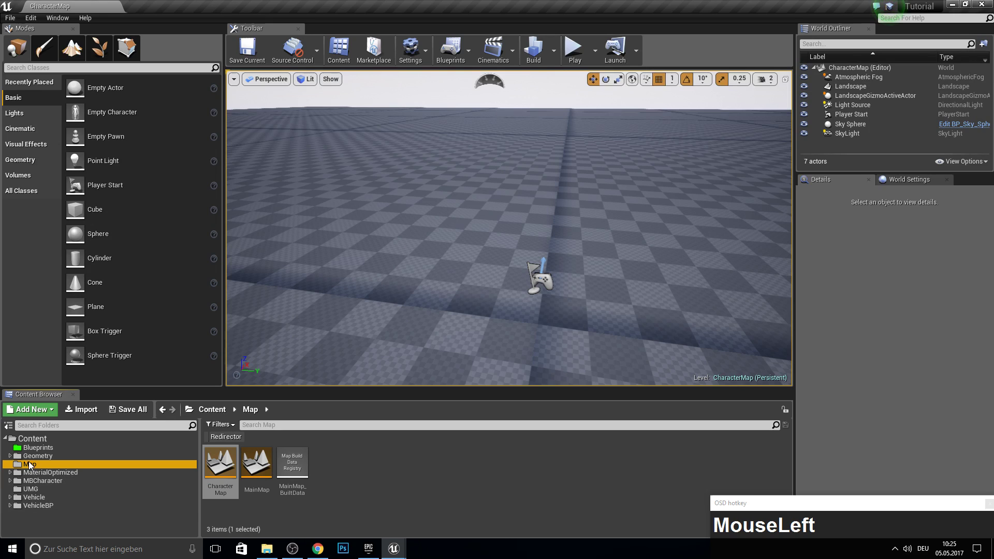
right_click(40, 443)
left_click(68, 278)
key("shift+g")
key("shift+t")
key("shift+a")
key("shift+v")
key("shift+e")
key("shift+h")
type("cle")
key("Return")
left_click_drag(41, 517, 72, 488)
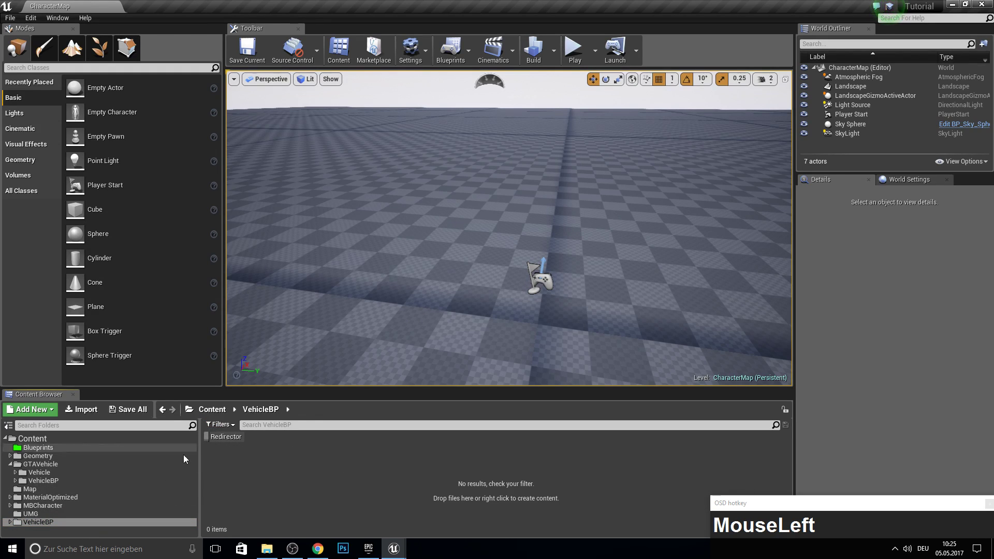
Step: Delete the leftover empty vehicle subfolders from the top-level Content folders
left_click(67, 527)
key("Delete")
left_click(96, 509)
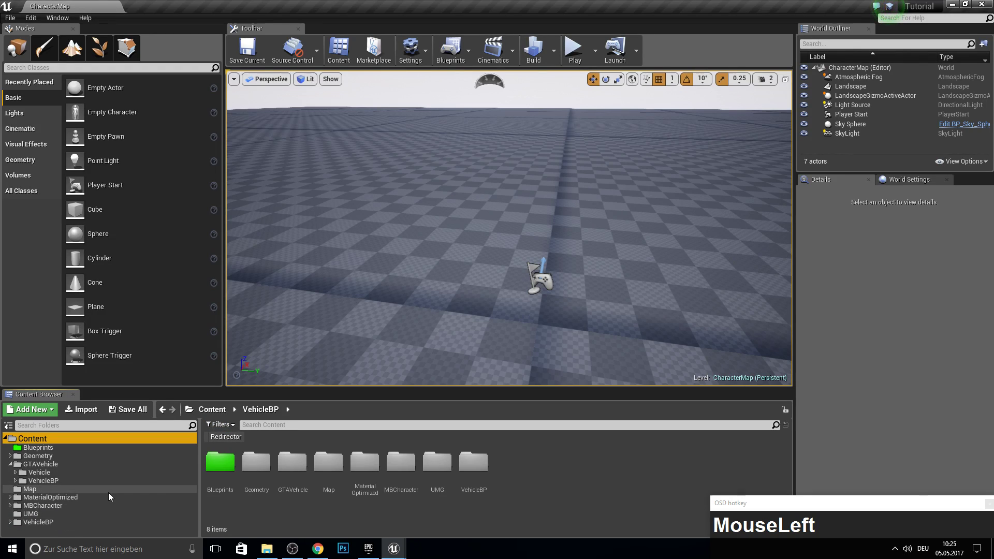
key("Delete")
left_click(93, 520)
key("Delete")
key("Delete")
left_click(400, 493)
key("Delete")
Step: Clear the remaining VehicleBP and Tutorial subfolders and save all changed assets
left_click(363, 503)
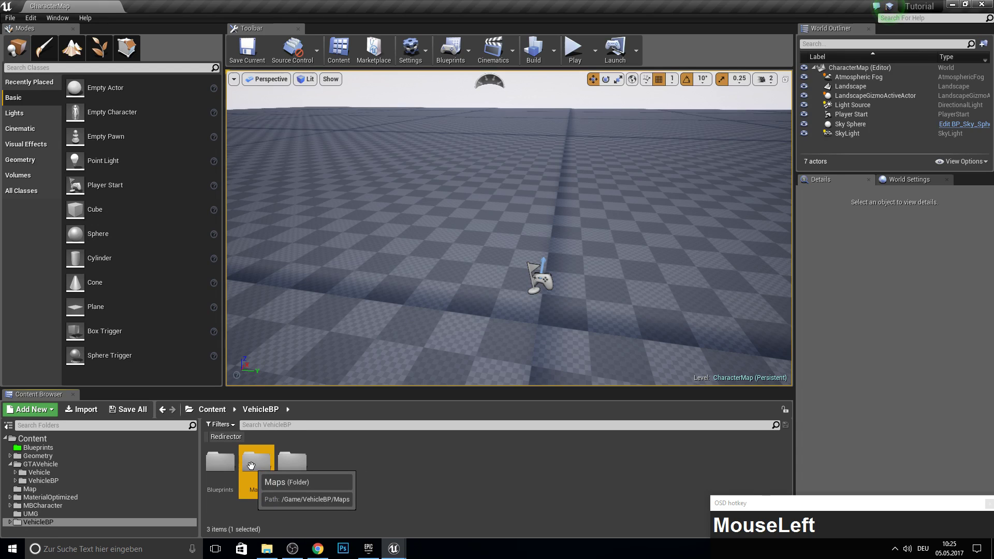
key("Delete")
left_click(313, 495)
key("Delete")
left_click(285, 503)
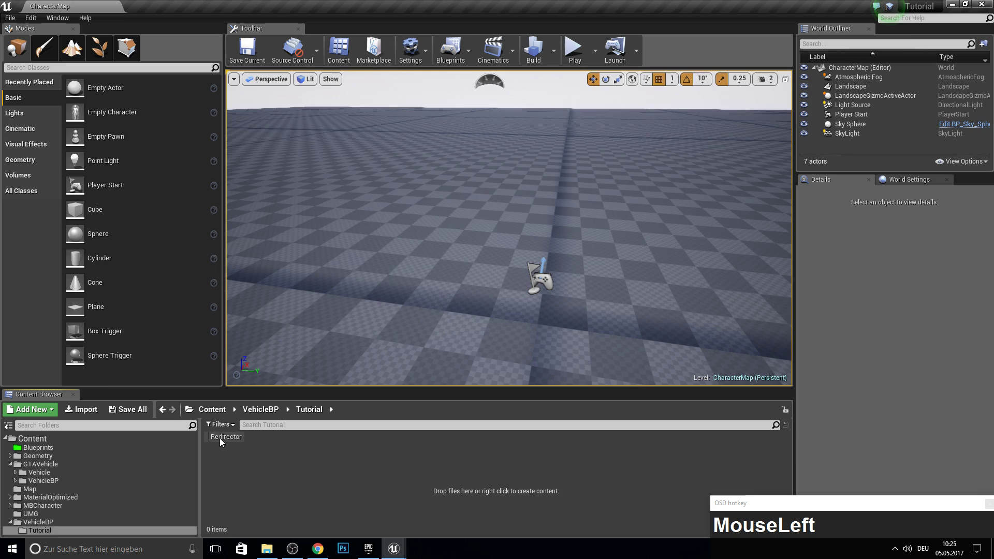
key("Delete")
left_click(91, 515)
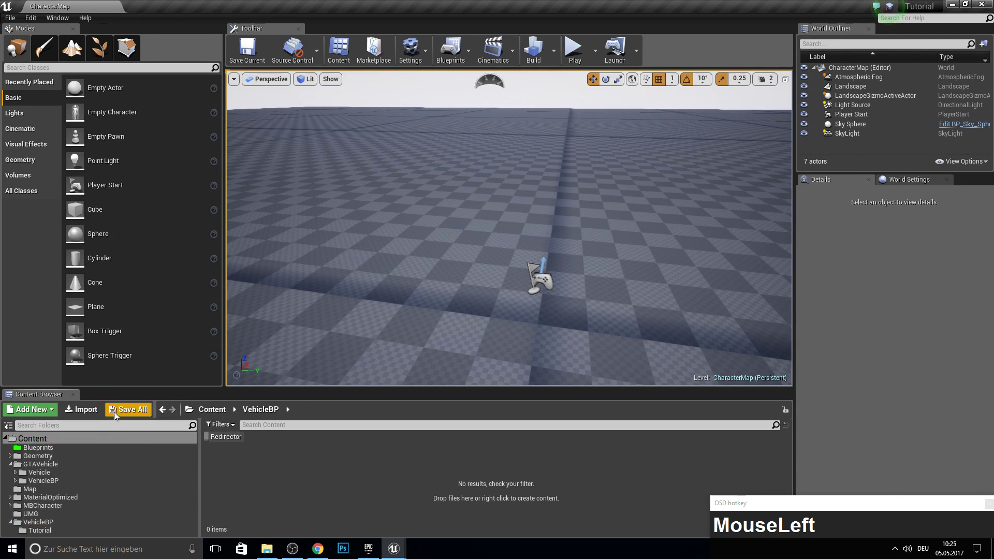
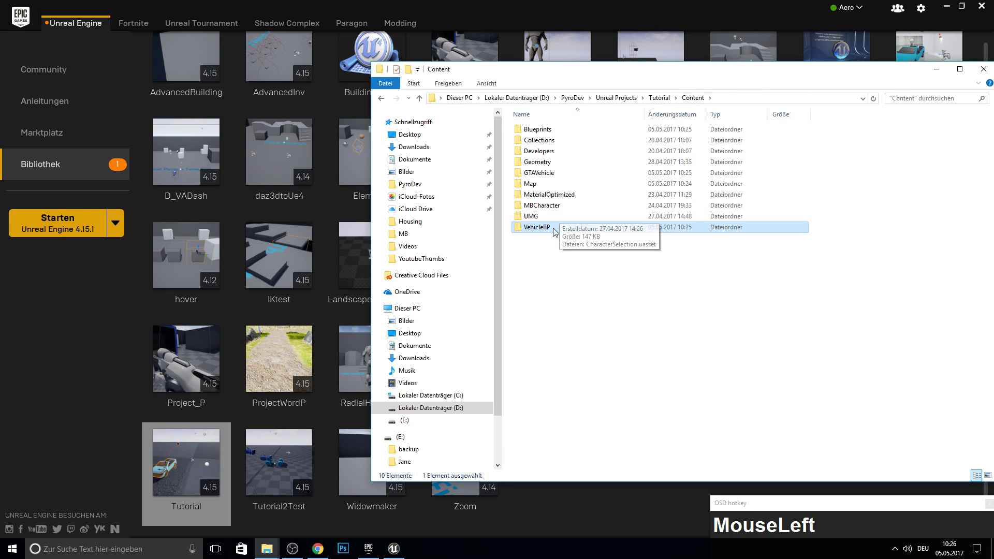
Step: Delete the VehicleBP folder from disk and relaunch the Tutorial project
key("Delete")
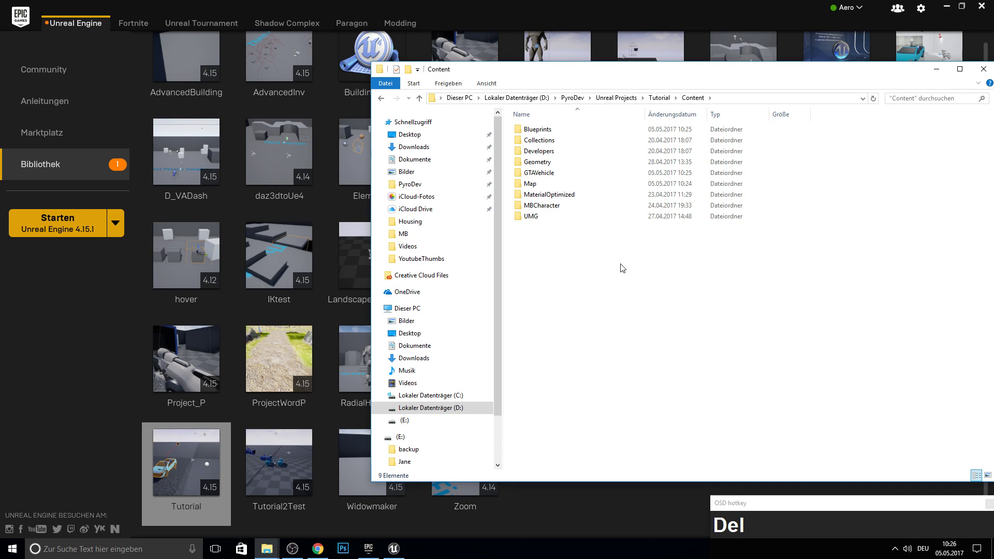
left_click_drag(625, 261, 184, 471)
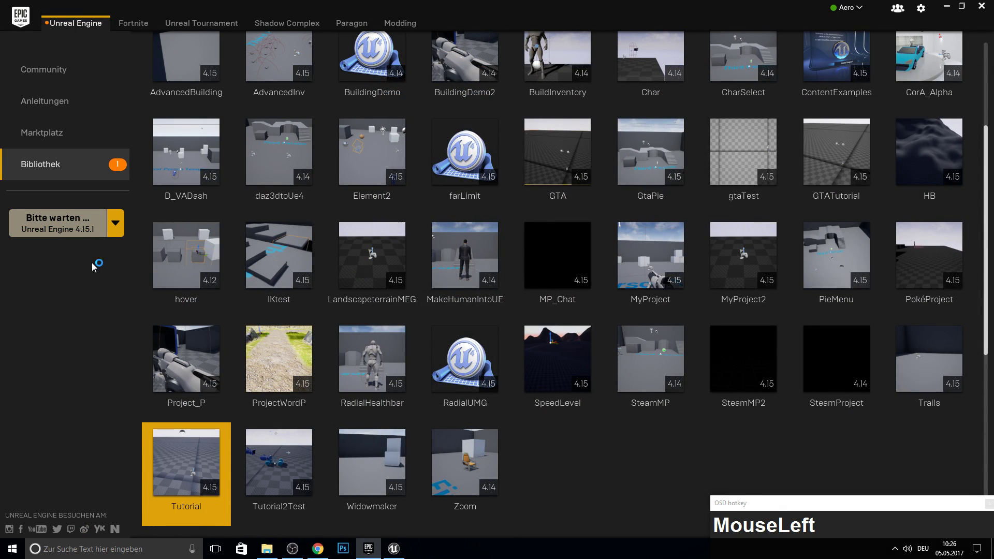
key("F10")
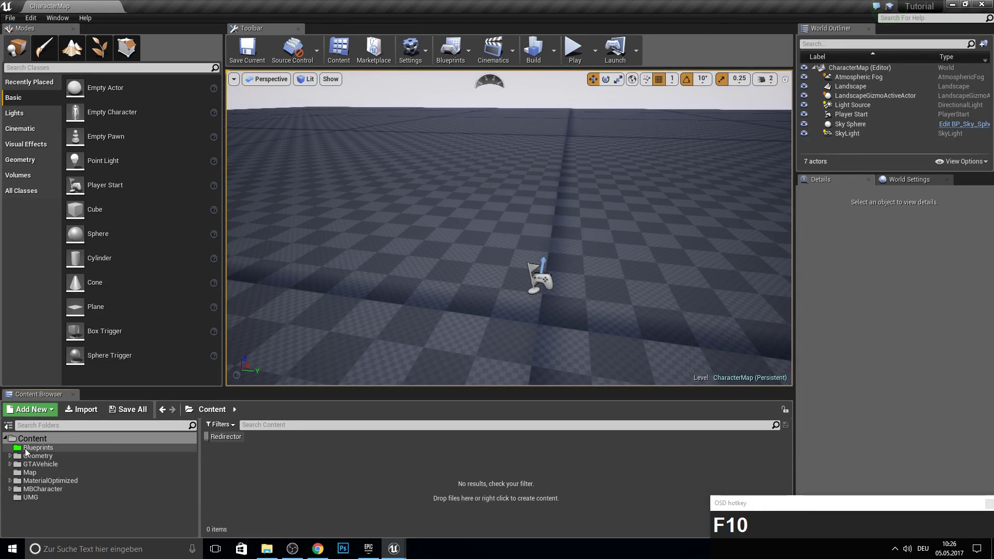
Step: Play-test CharacterMap's character selection, stop play, and browse to the MBCharacter folder
left_click(31, 468)
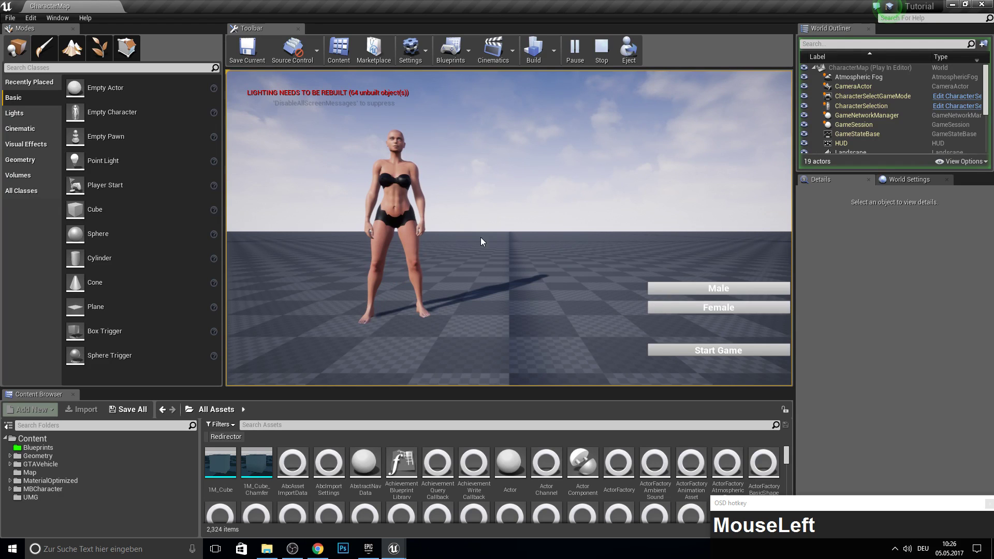
type("kwasa")
key("Escape")
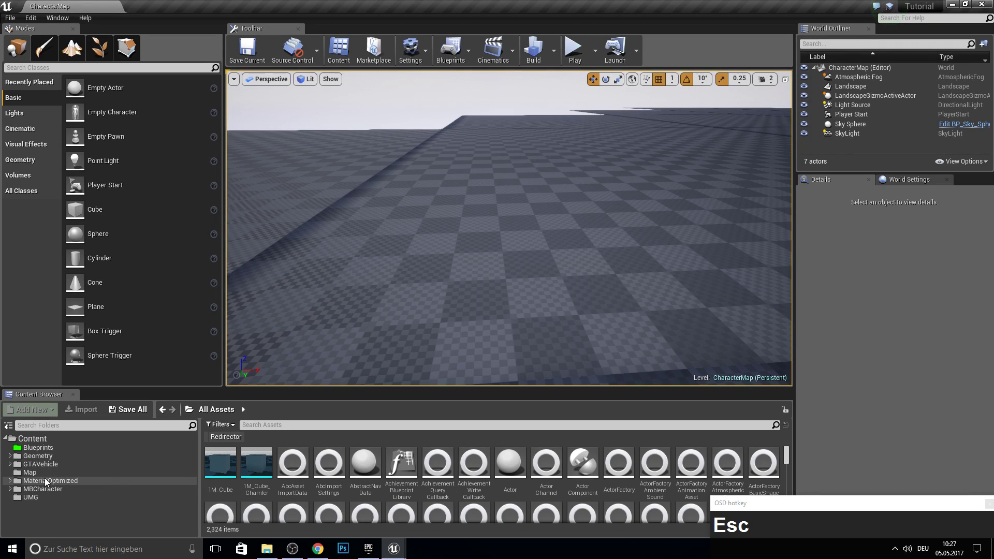
left_click(47, 492)
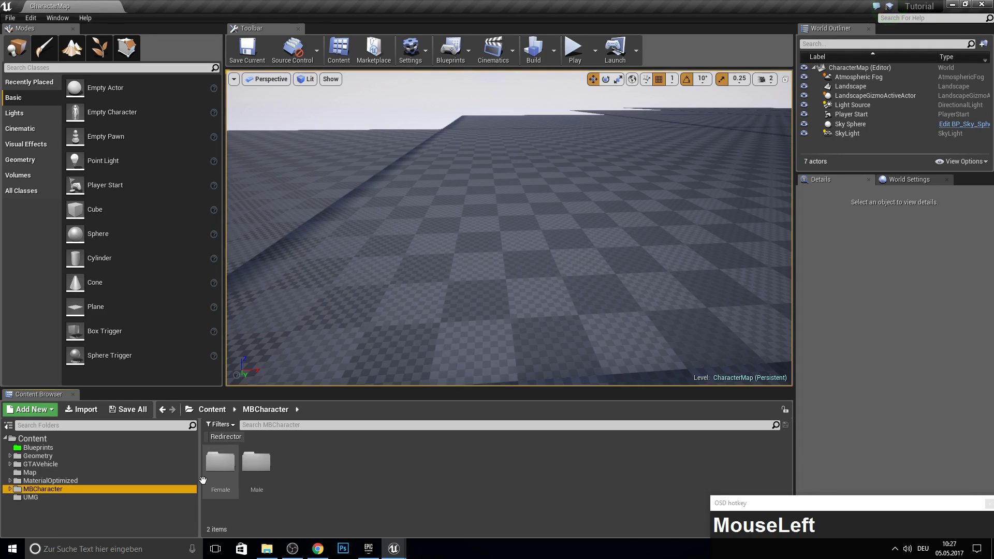
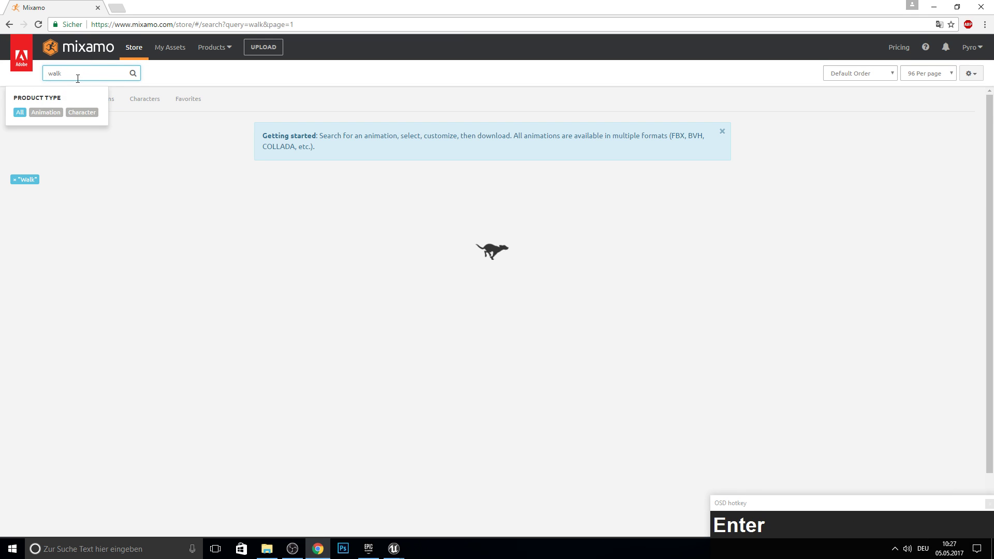
Step: Browse the in-place Walking animation for Male001 and add it to My Assets
left_click(428, 173)
key("F10")
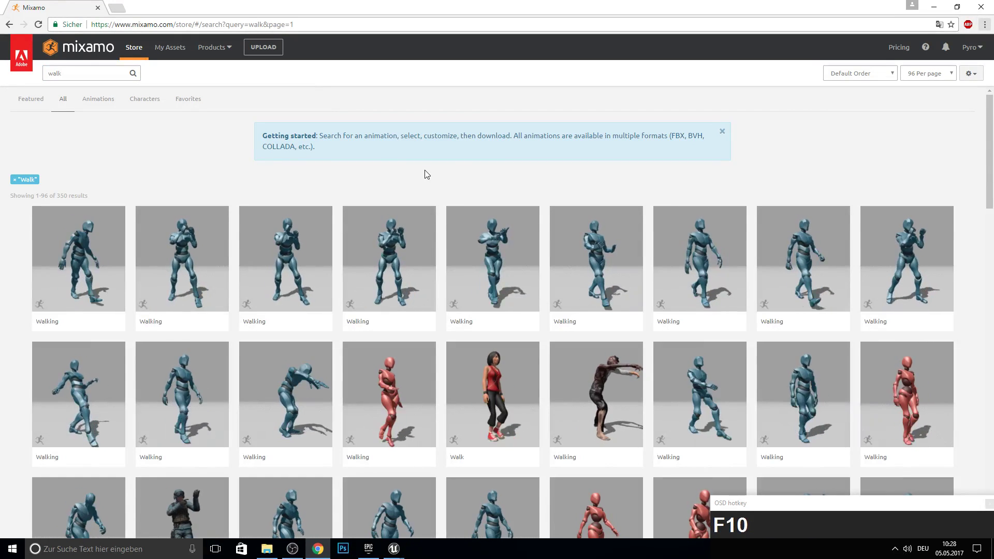
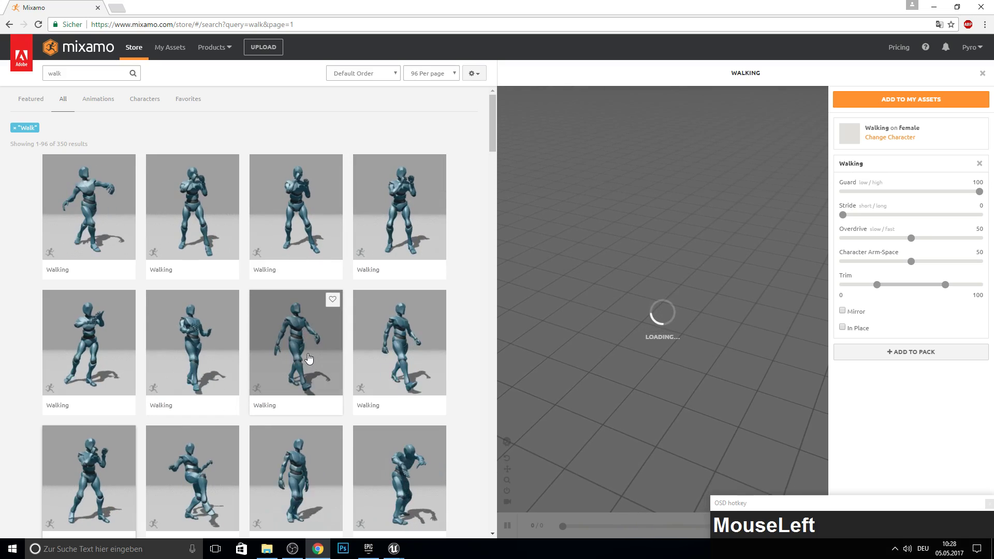
scroll("down", 3)
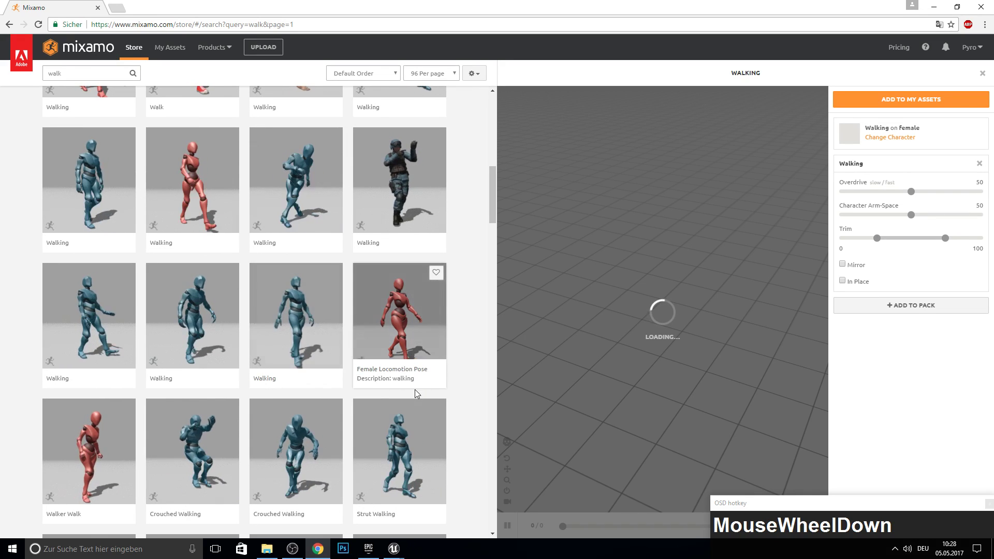
scroll("up", 3)
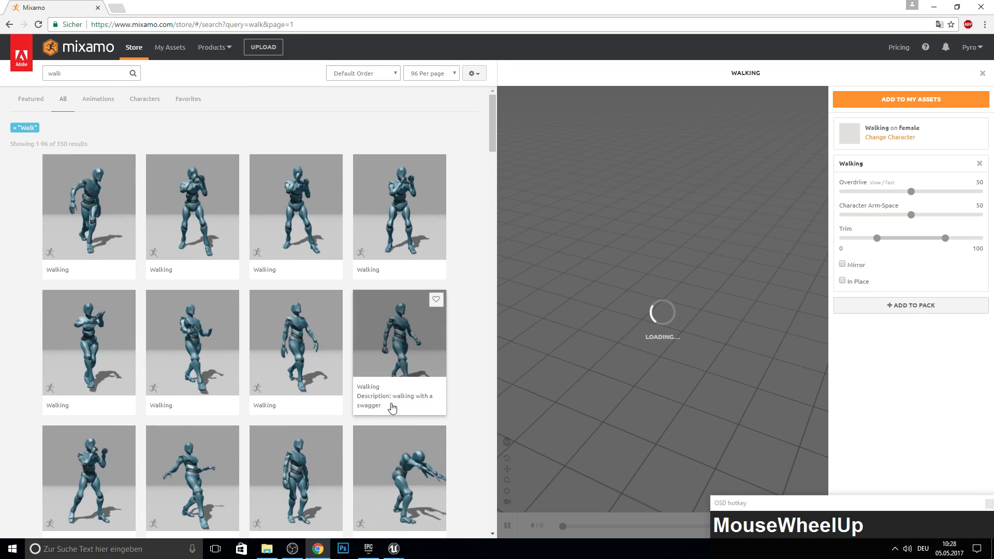
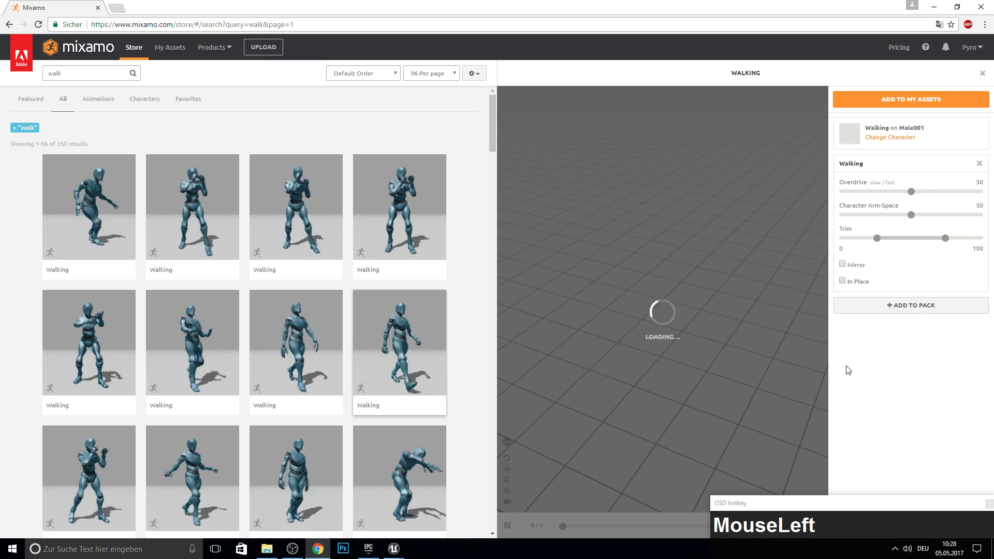
key("F11")
key("F10")
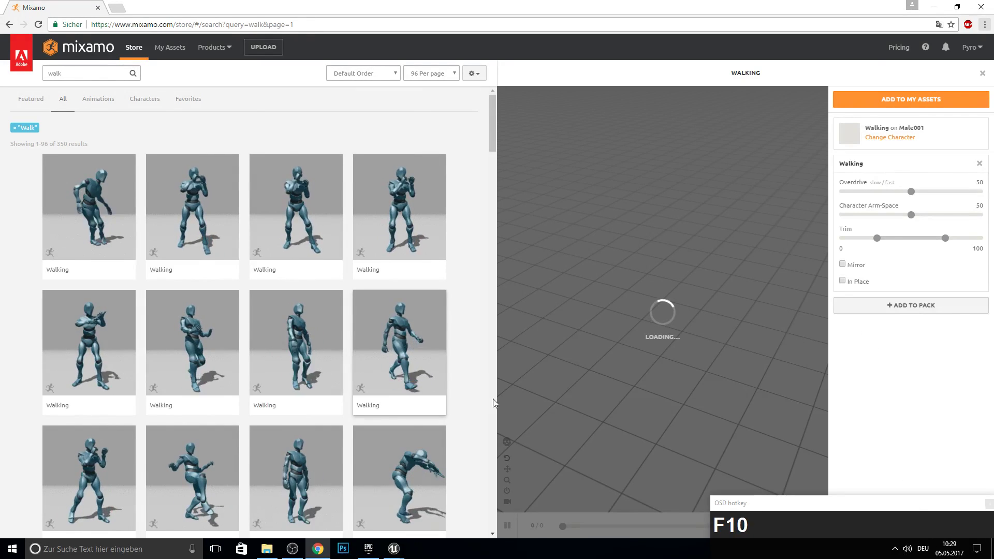
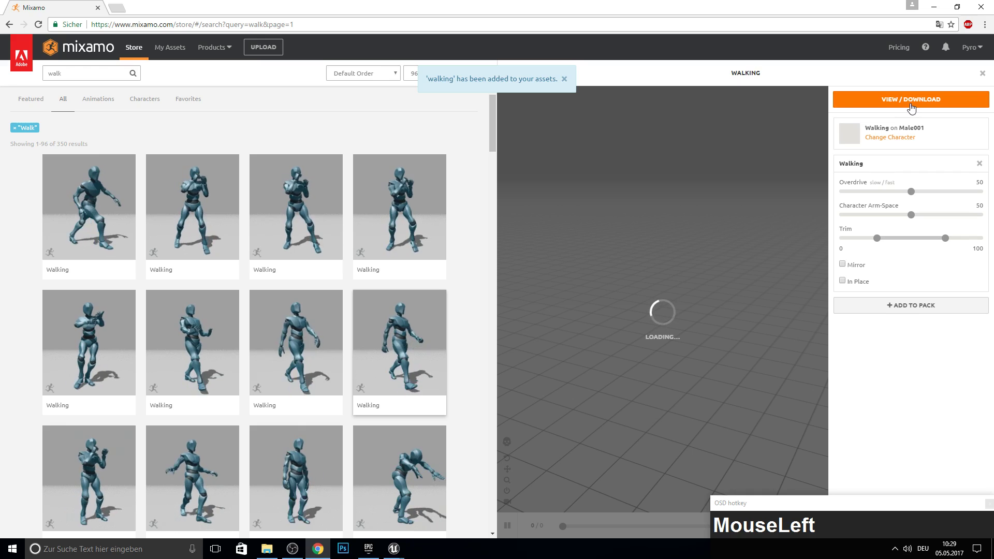
Step: Queue and download Walking as walking_inPlace.fbx, FBX without skin at 30 fps
left_click(914, 106)
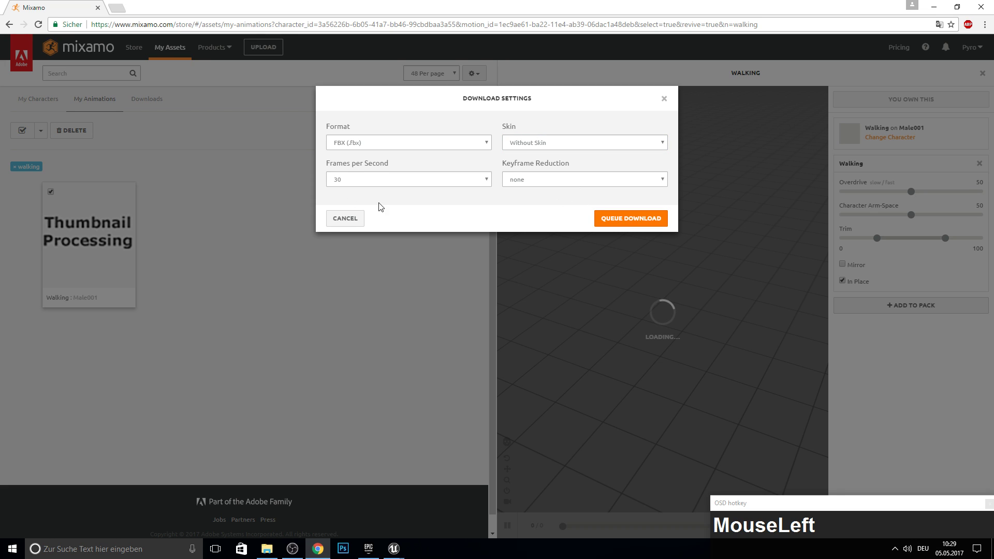
key("F11")
key("F10")
left_click_drag(492, 268, 414, 491)
Step: Create an Animation folder in the Male content and move idleTemplate into it
left_click(388, 372)
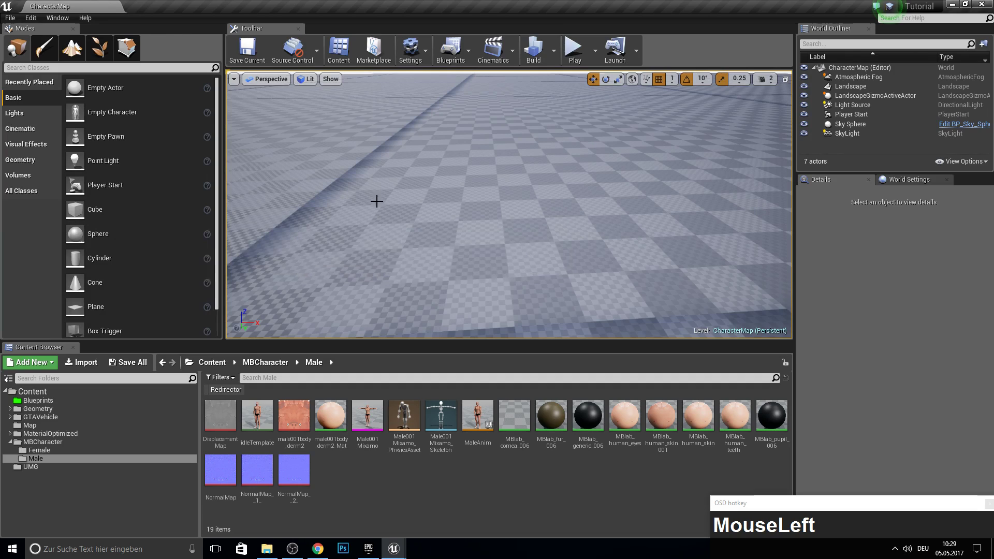
left_click_drag(352, 485, 398, 197)
left_click(398, 197)
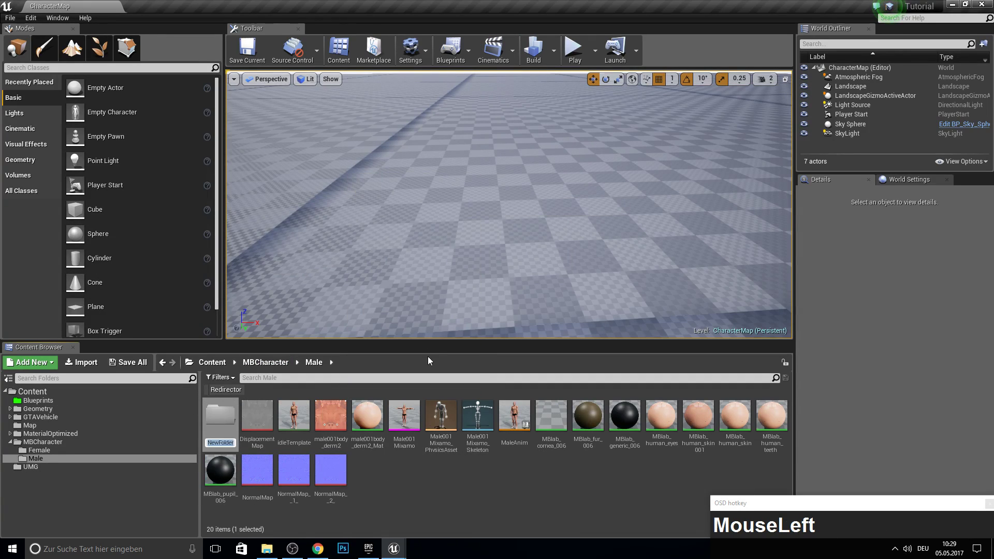
key("shift+a")
type("imation")
key("Return")
left_click_drag(254, 431, 367, 511)
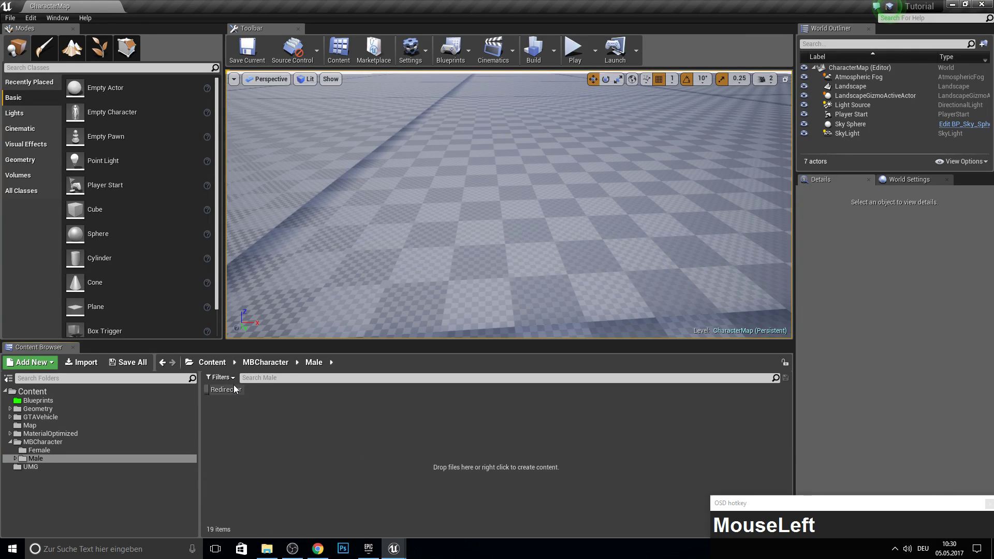
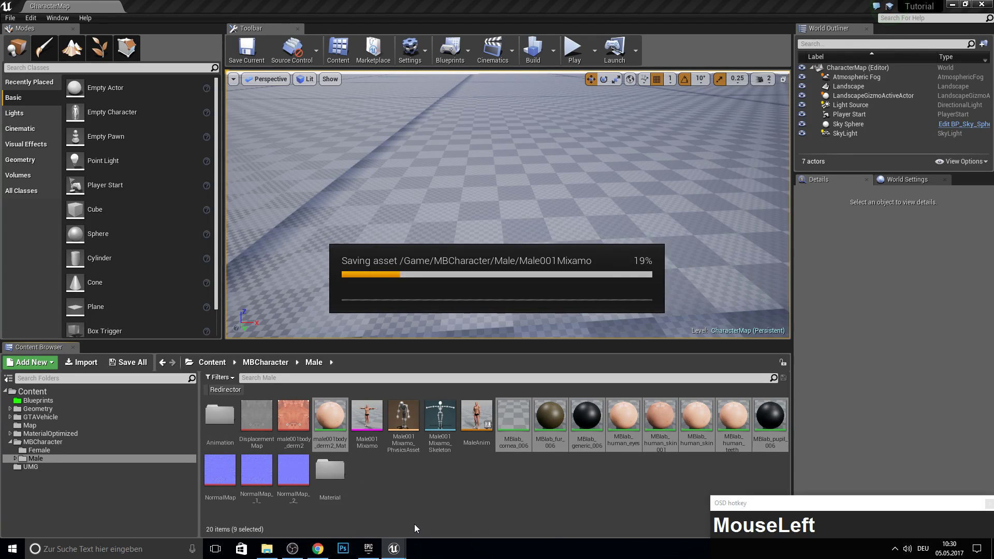
Step: Move the MBlab materials into a Material folder and browse into Animation
key("F10")
left_click(219, 432)
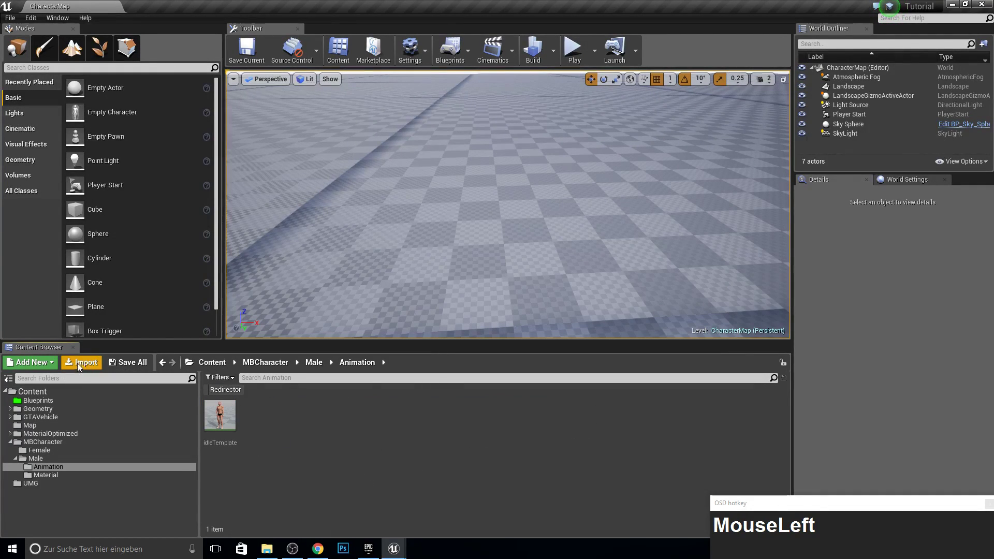
Step: Import walking_inPlace.fbx from the Desktop into the Male Animation folder
scroll("down", 3)
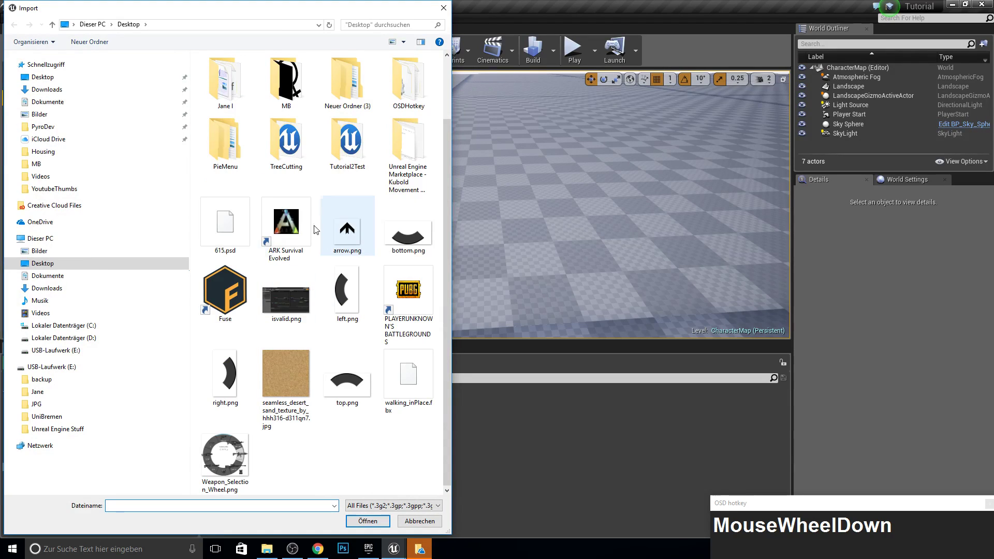
left_click(405, 375)
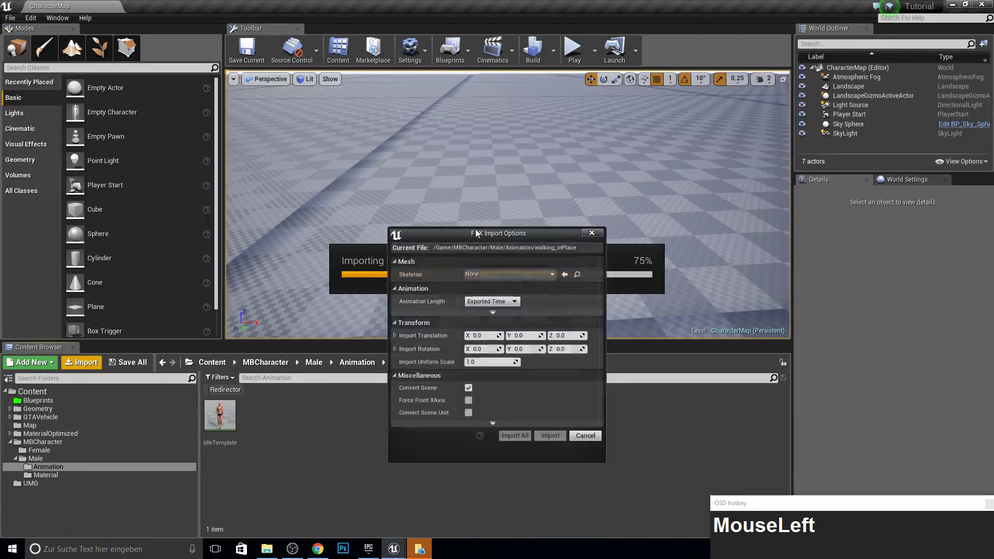
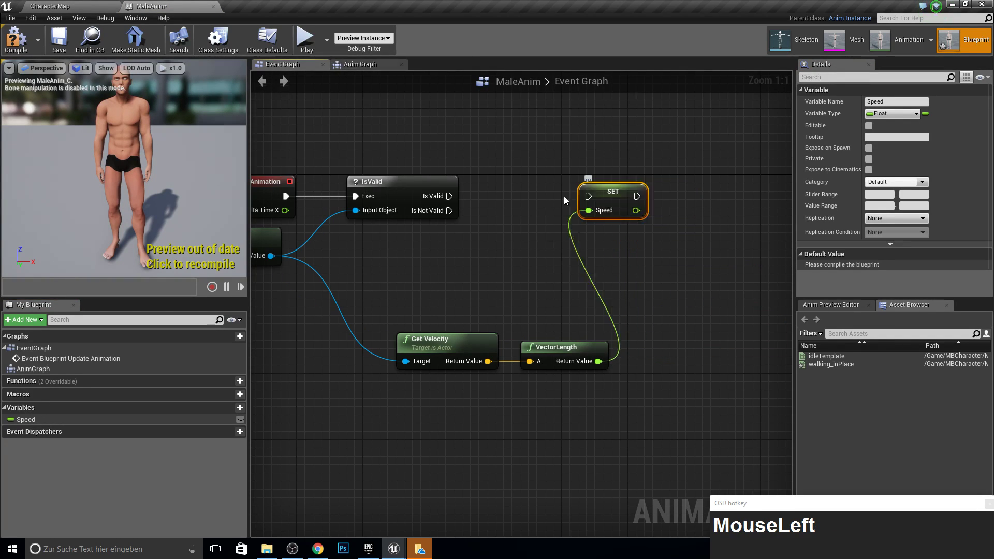
Step: Wire IsValid's Is Valid exec pin to the Speed SET node, compile, and return to CharacterMap
left_click_drag(566, 204, 59, 41)
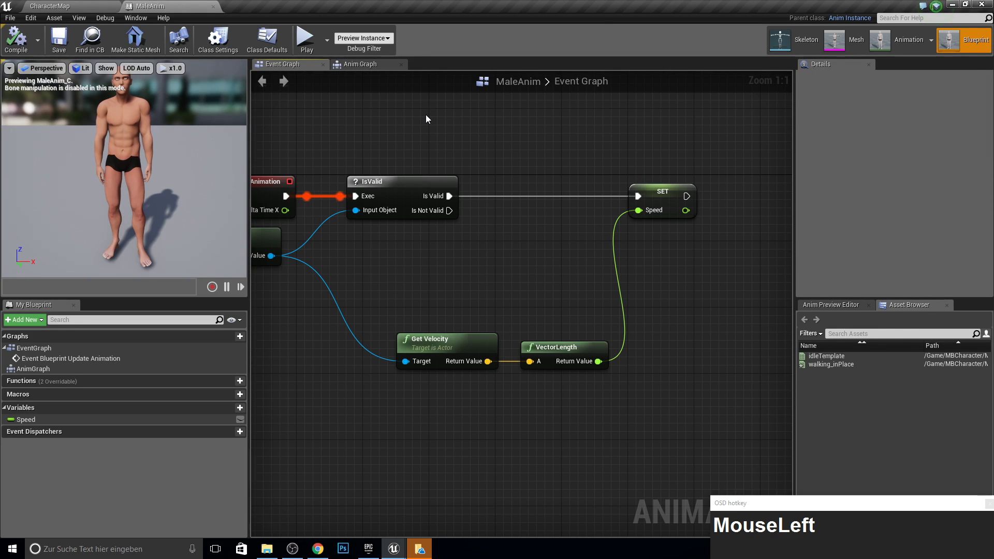
key("F10")
right_click(371, 113)
left_click(94, 3)
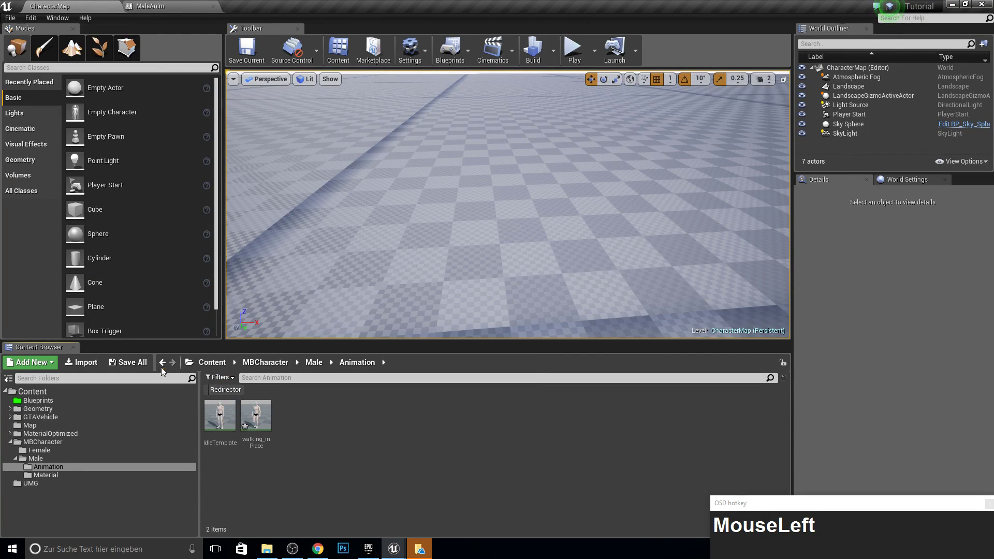
Step: Create a Blend Space 1D asset using the Male001Mixamo skeleton
right_click(407, 496)
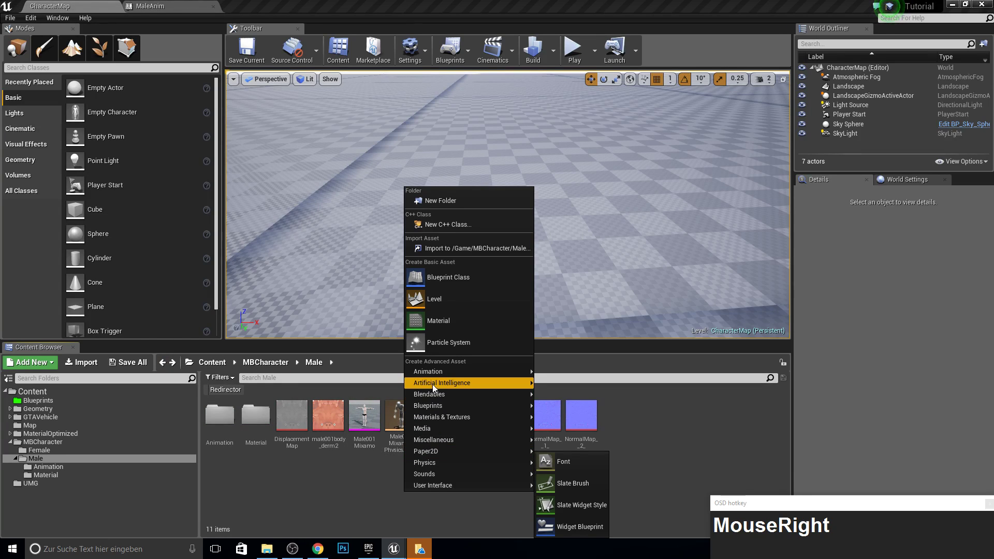
left_click(439, 375)
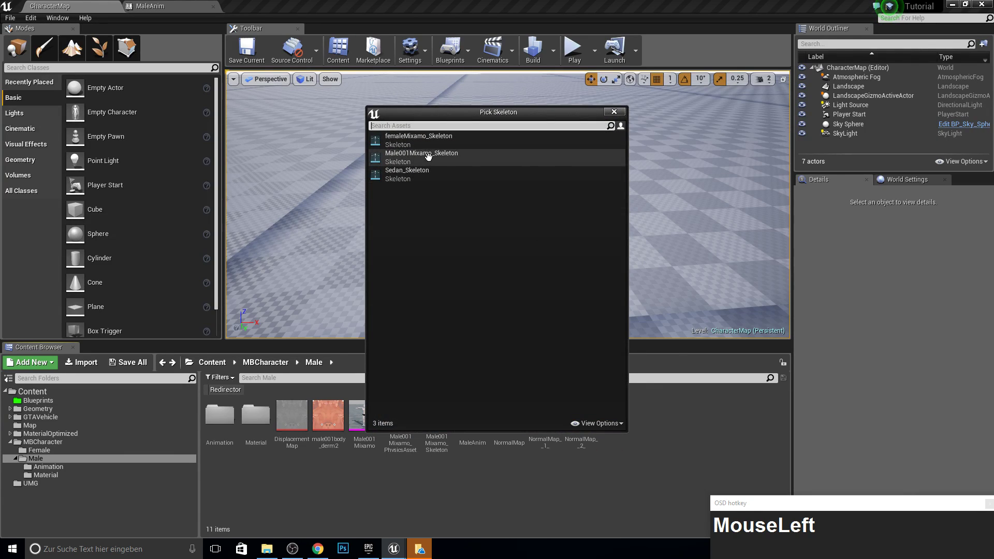
left_click(461, 363)
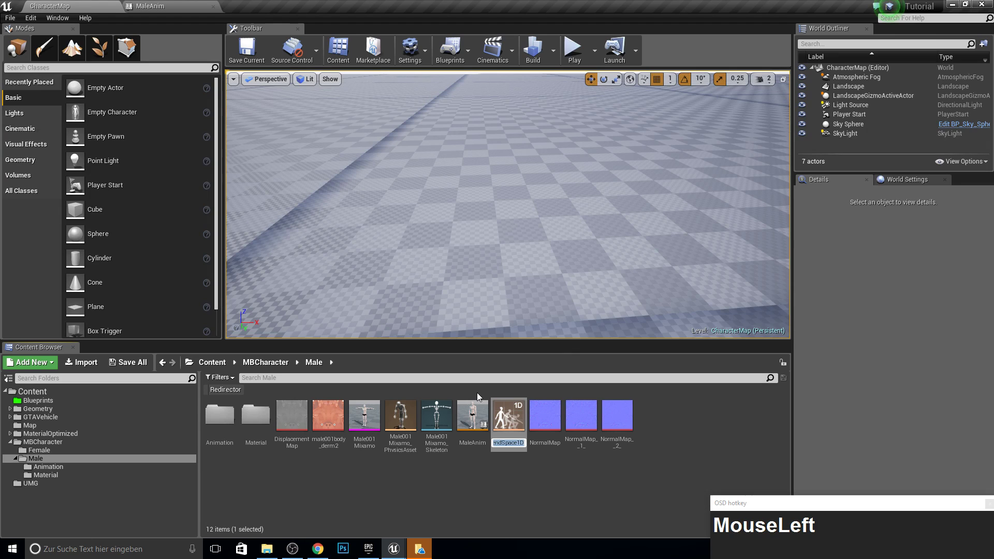
Step: Name the blend space IdleWalkRun and open it in the animation editor
key("shift+i")
type("le")
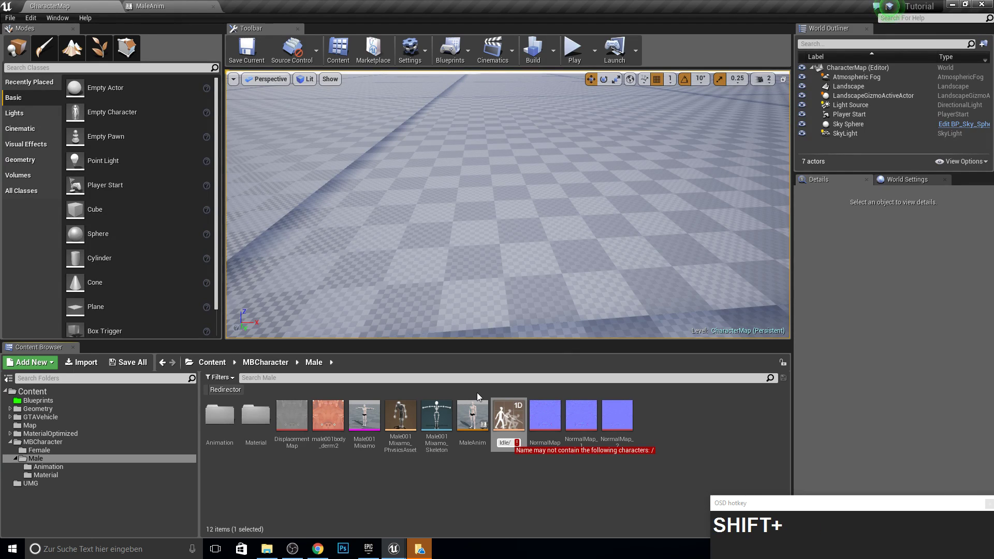
key("shift+w")
type("lk")
key("BackSpace")
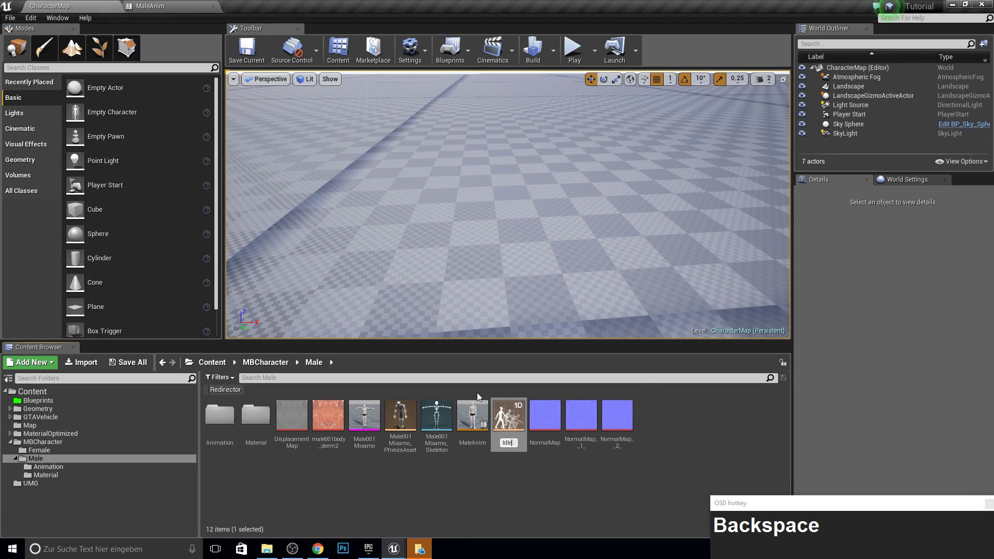
key("shift+w")
type("lk")
key("shift+r")
type("n")
key("Return")
left_click(327, 426)
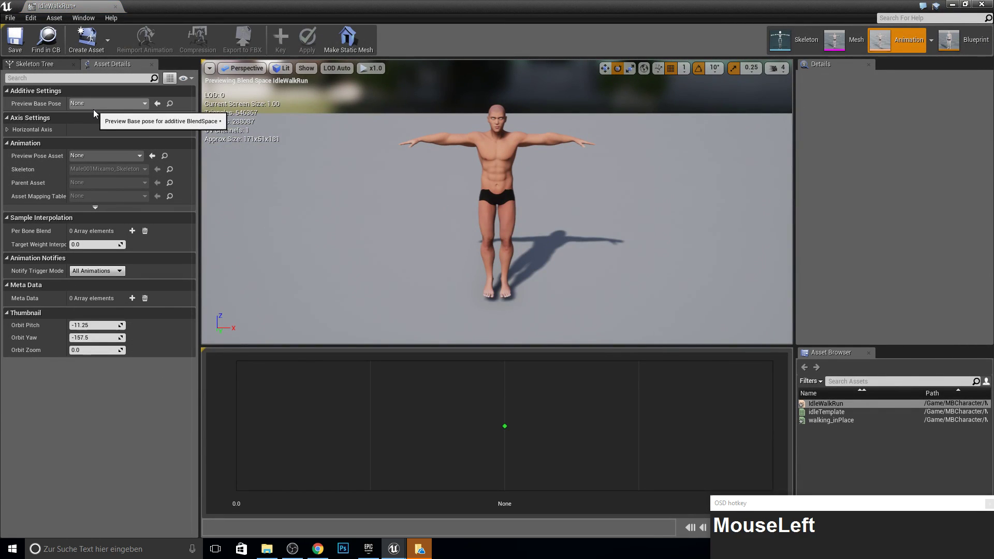
Step: Name the horizontal axis Speed with maximum value 600 and 6 grid divisions
key("F10")
left_click(92, 7)
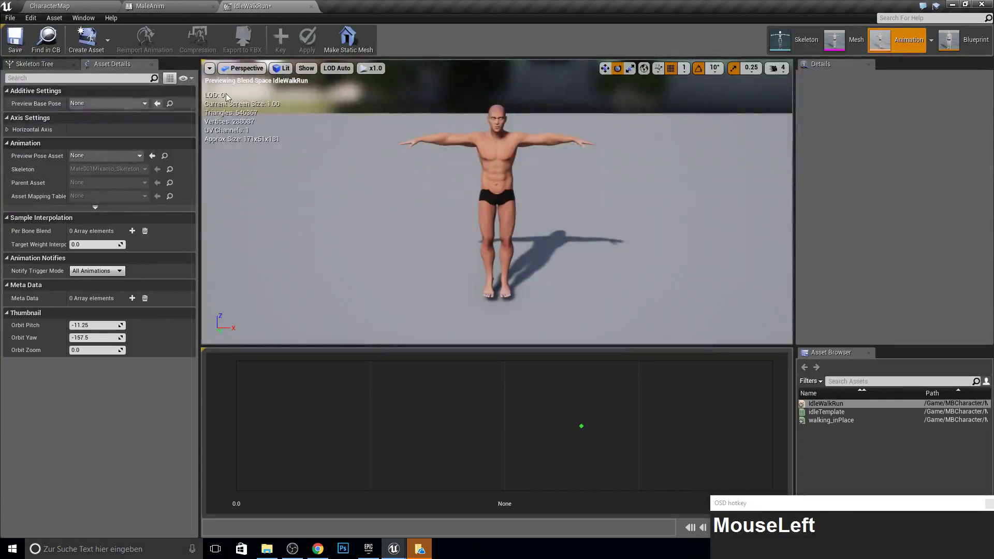
left_click(333, 327)
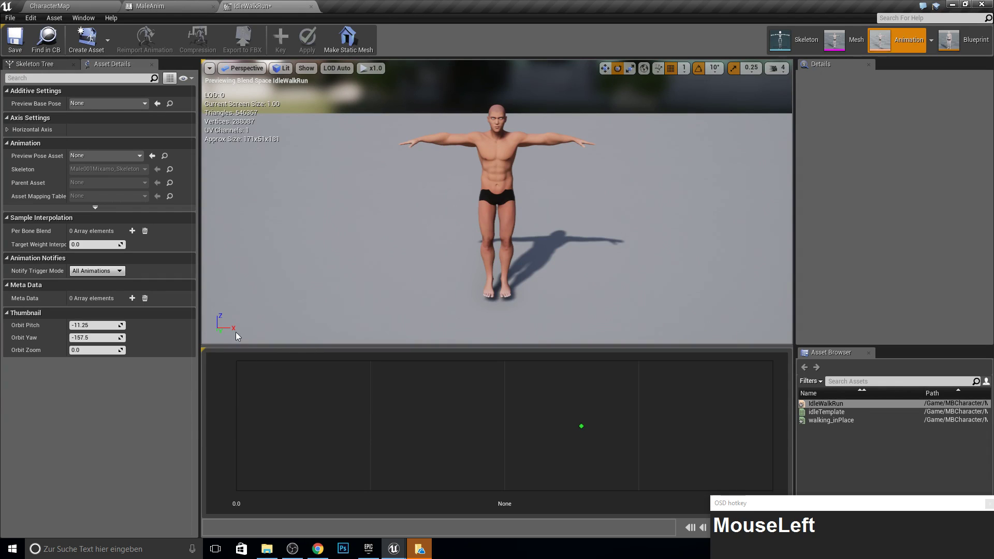
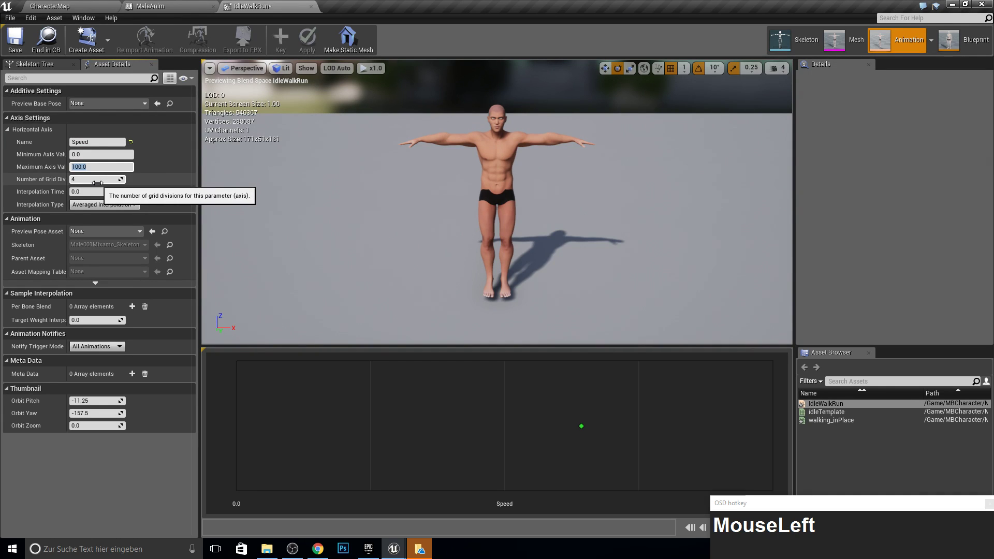
type("600")
key("Return")
Step: Check the character's max walk speed and drop the first animation sample onto the grid at 0
left_click(23, 41)
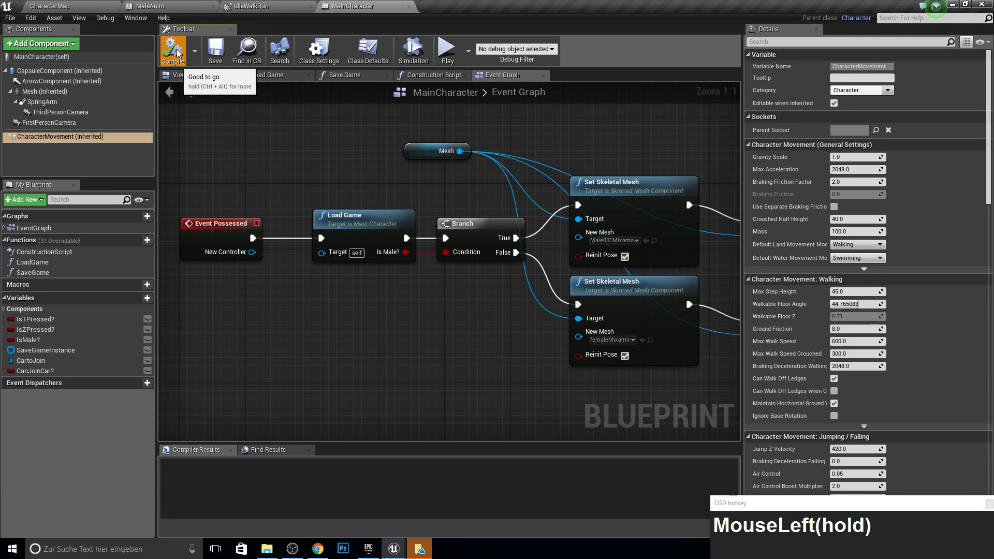
left_click_drag(202, 52, 94, 167)
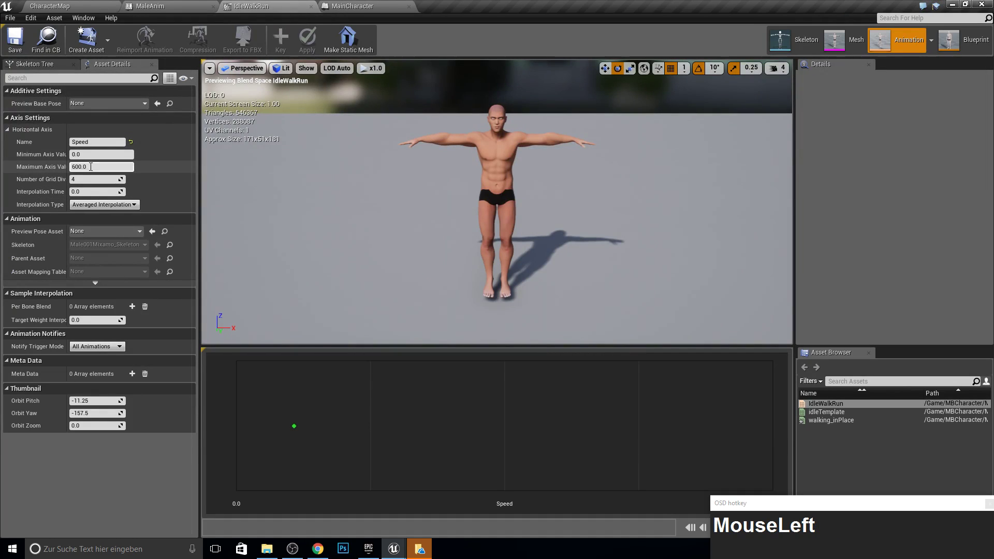
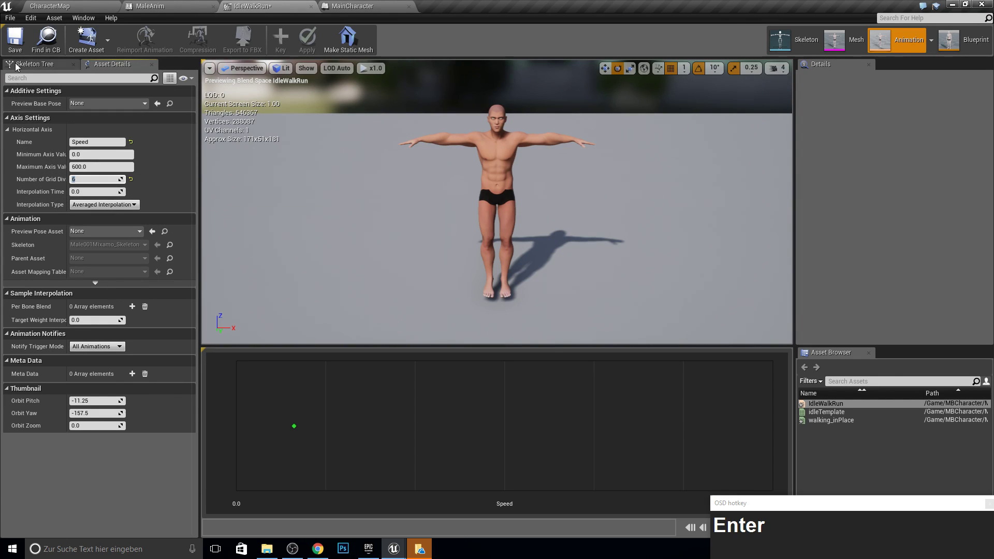
left_click(18, 55)
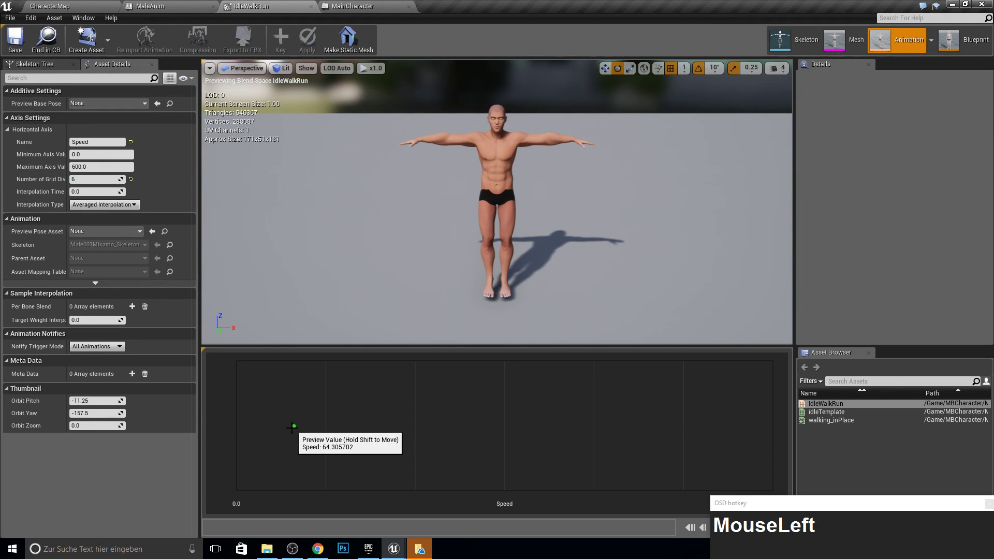
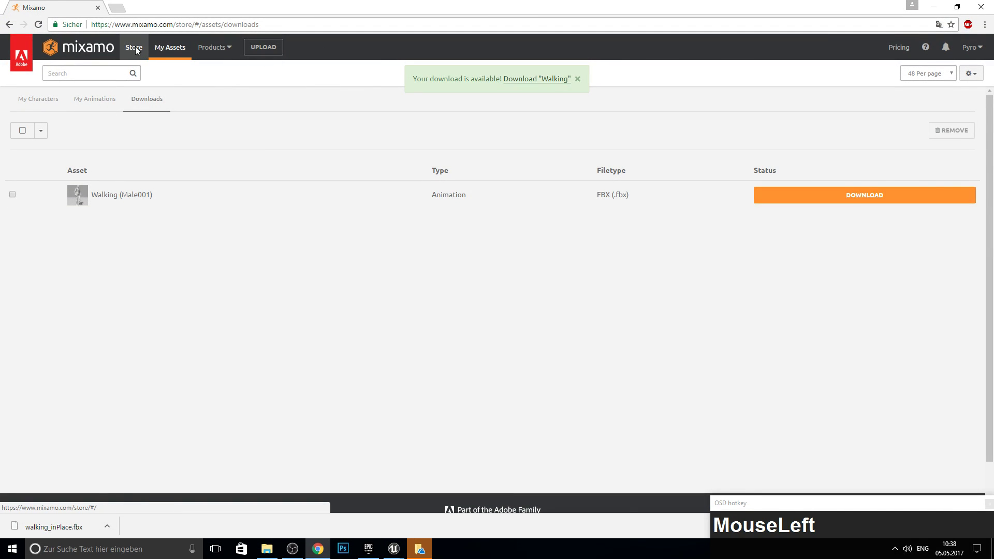
Step: Search Mixamo for 'run' and download the in-place Running animation as FBX
type("rurun")
key("Return")
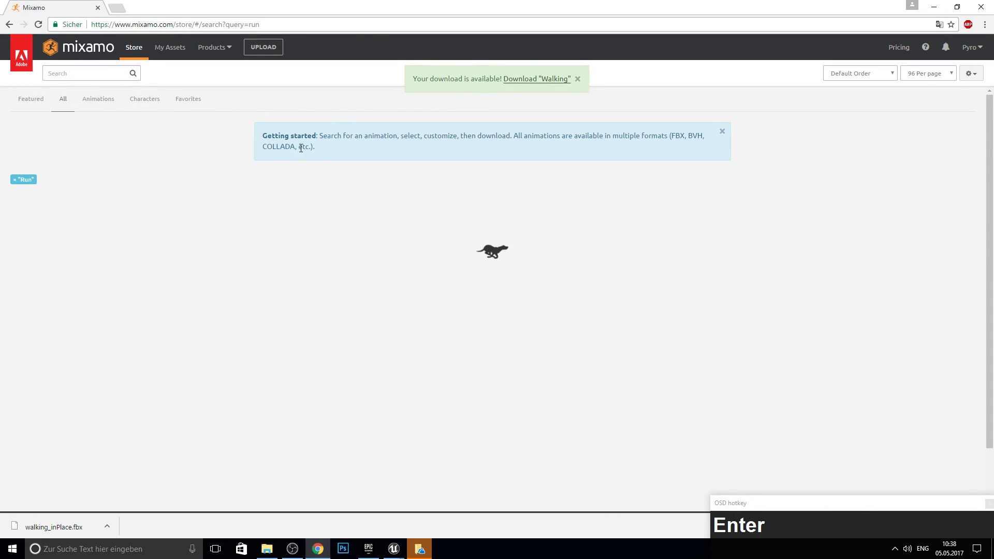
key("F11")
key("F10")
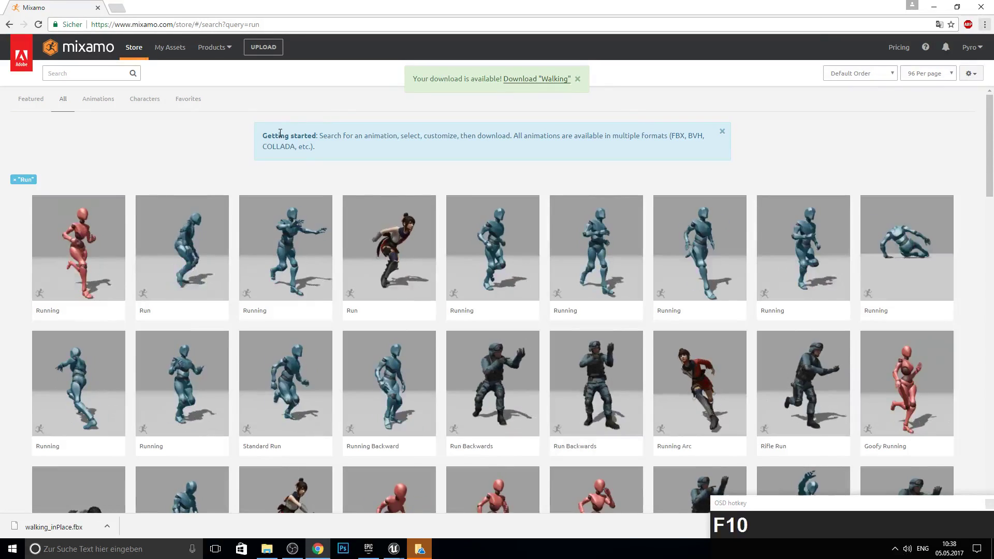
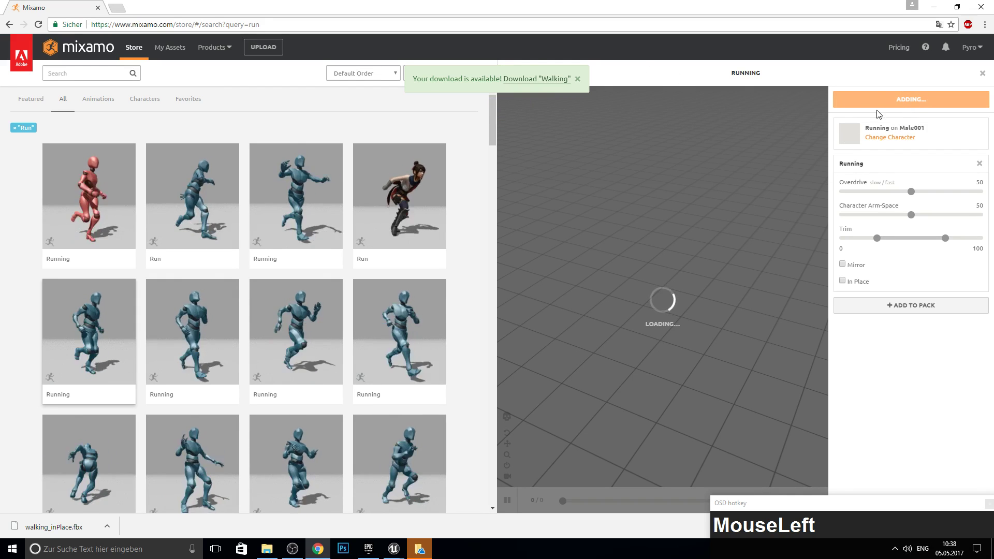
key("F10")
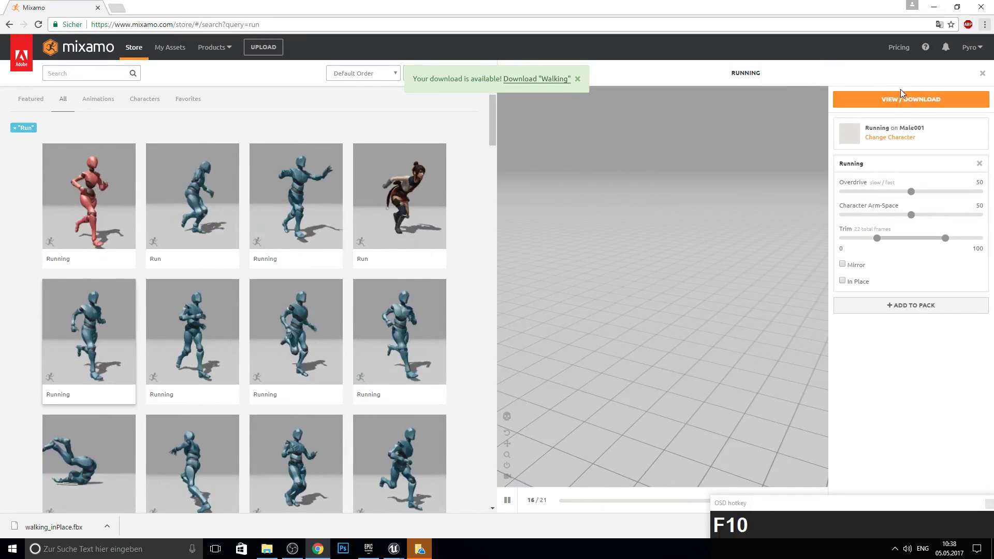
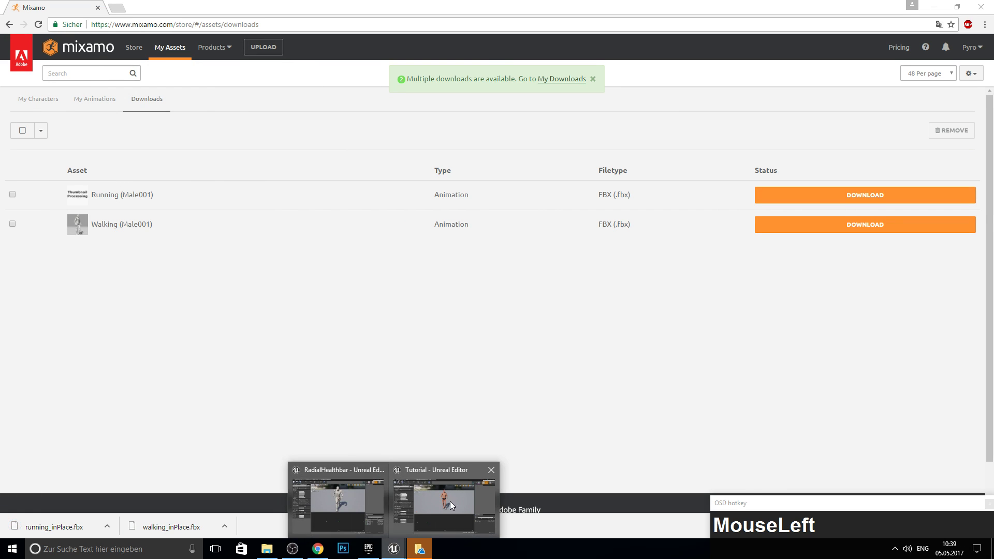
Step: Return to the Tutorial project editor and show the Male/Animation folder
left_click(454, 506)
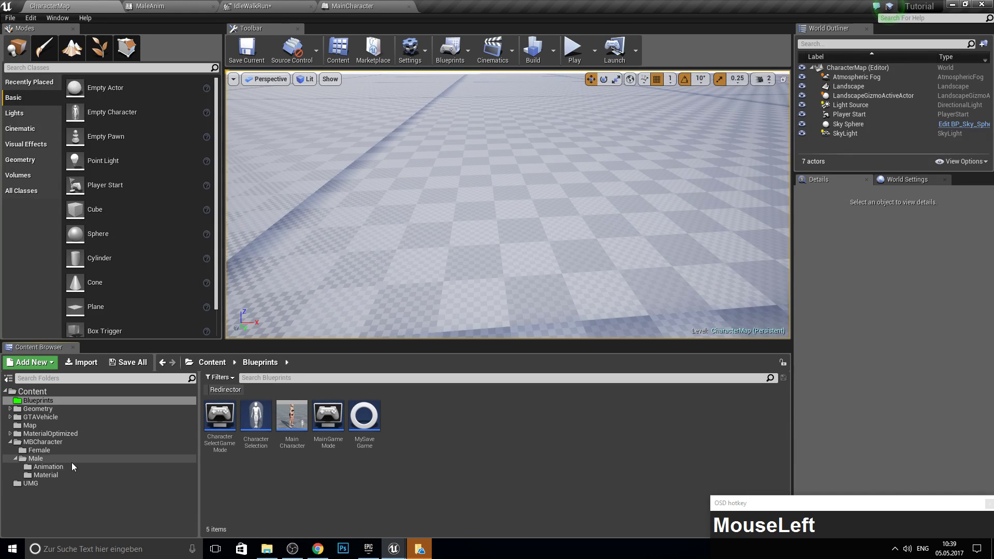
left_click(52, 469)
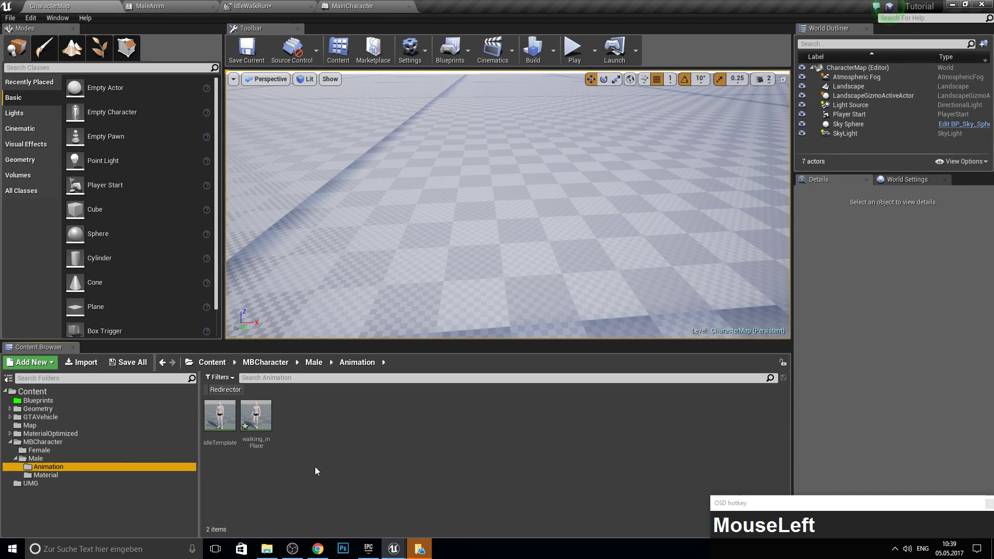
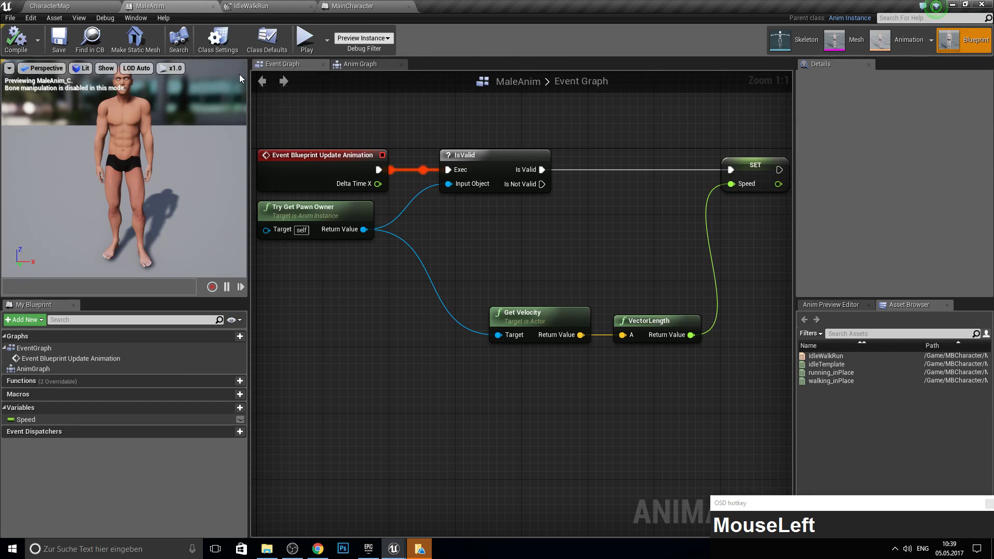
Step: Add a new Default state machine to the MaleAnim anim graph
right_click(366, 154)
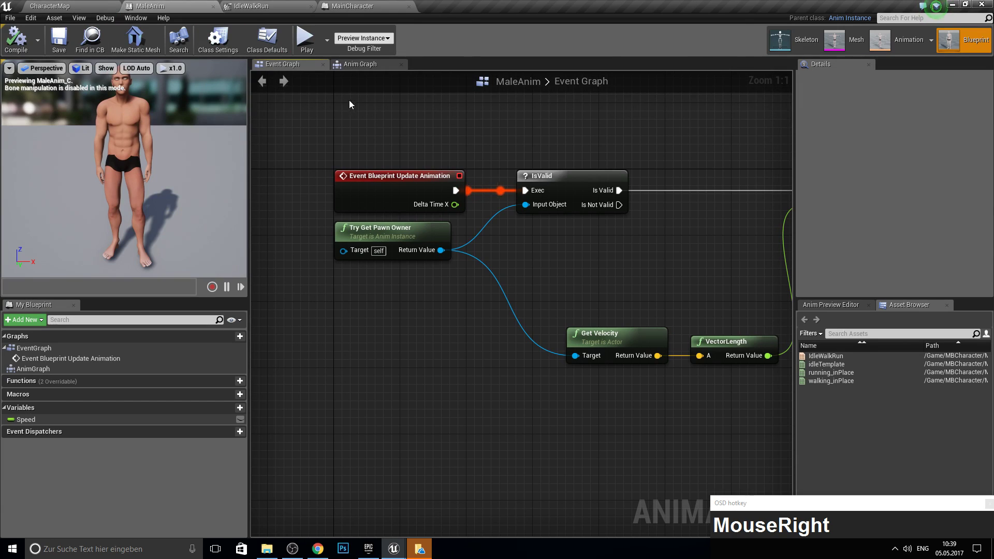
left_click(358, 65)
right_click(342, 300)
key("Delete")
right_click(432, 280)
type("defaul")
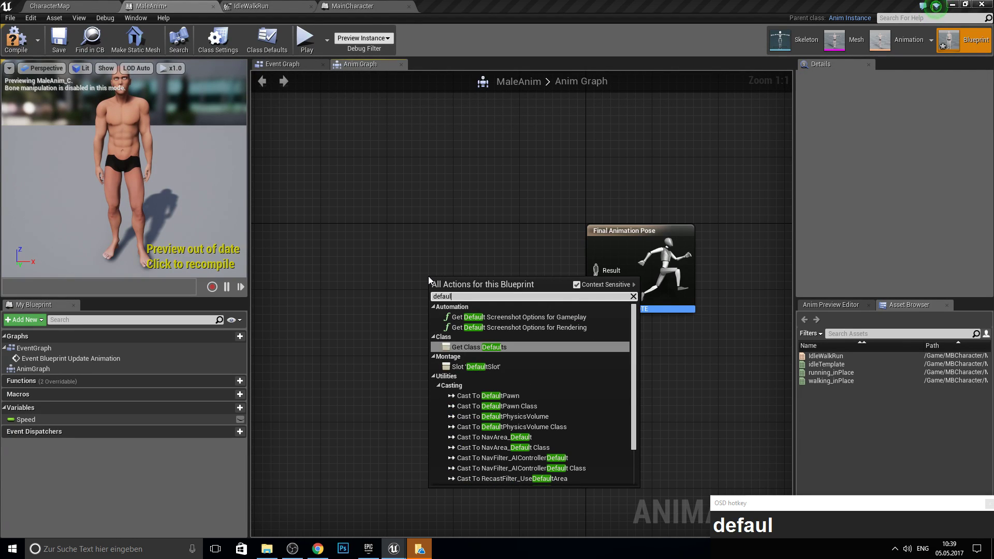
key("BackSpace")
type("Backspacestate_mac")
key("Return")
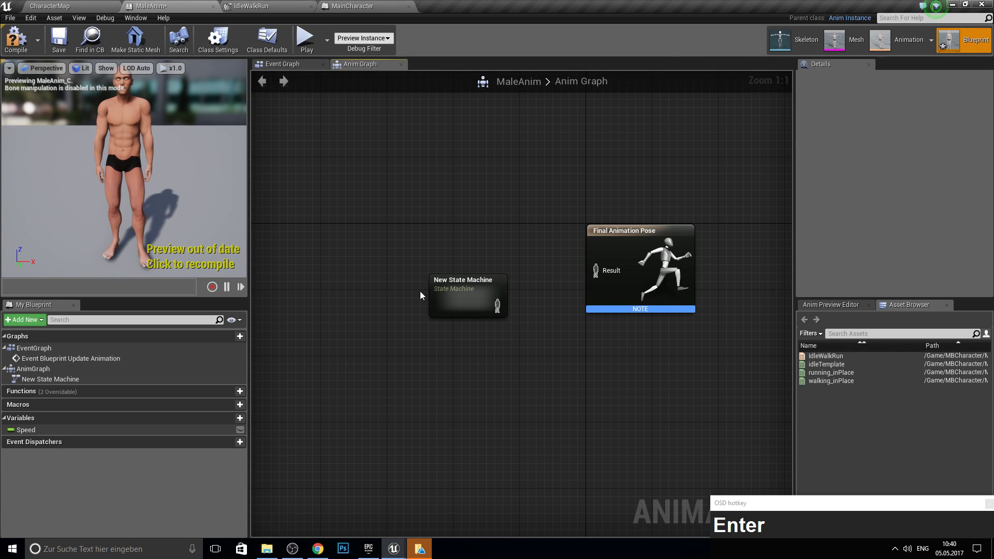
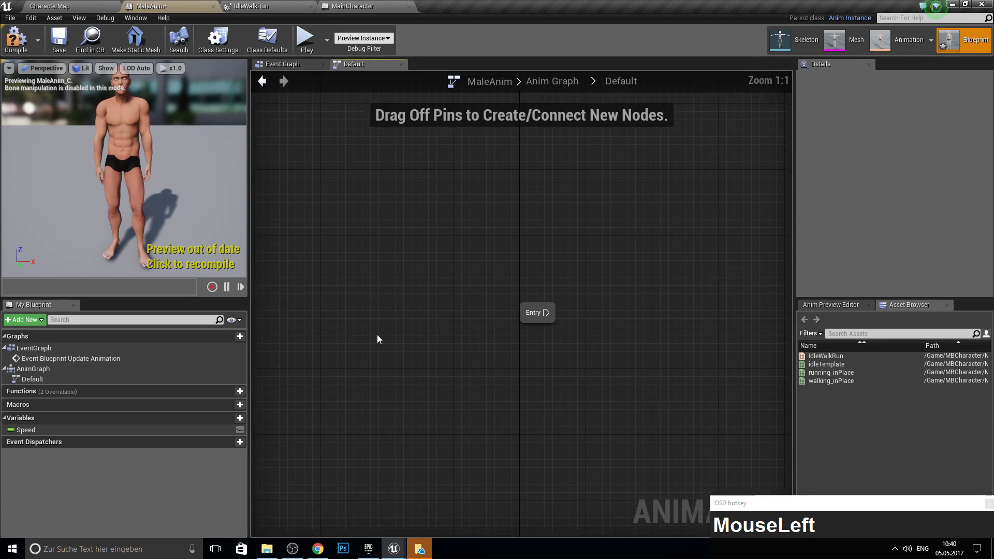
Step: Add a state from Entry inside the machine and name it IdleWalkRUn
right_click(594, 337)
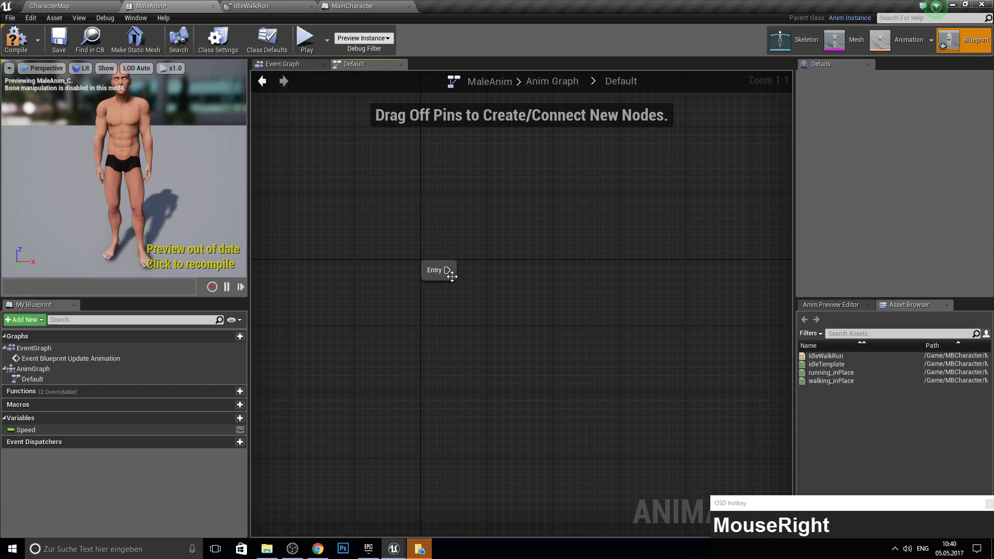
left_click(451, 279)
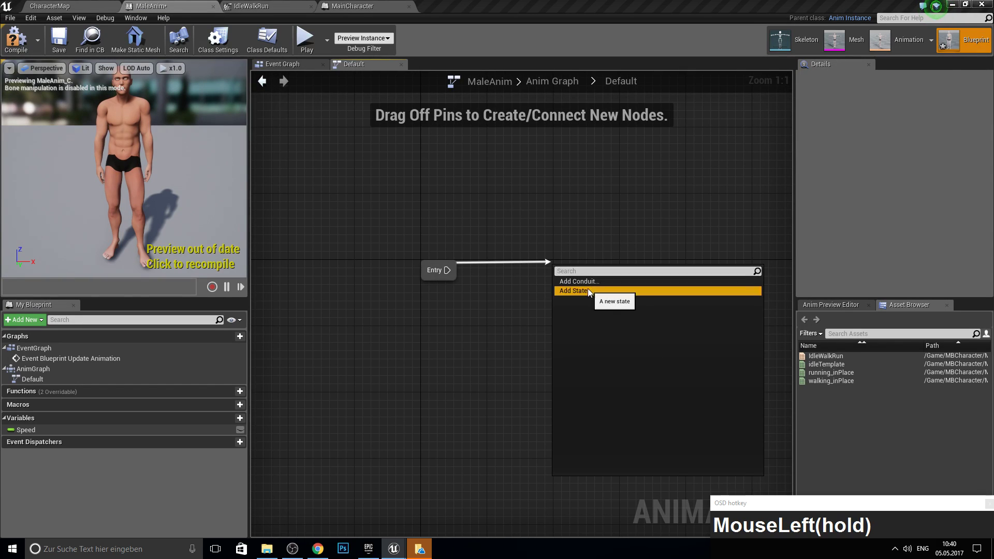
type("Idle")
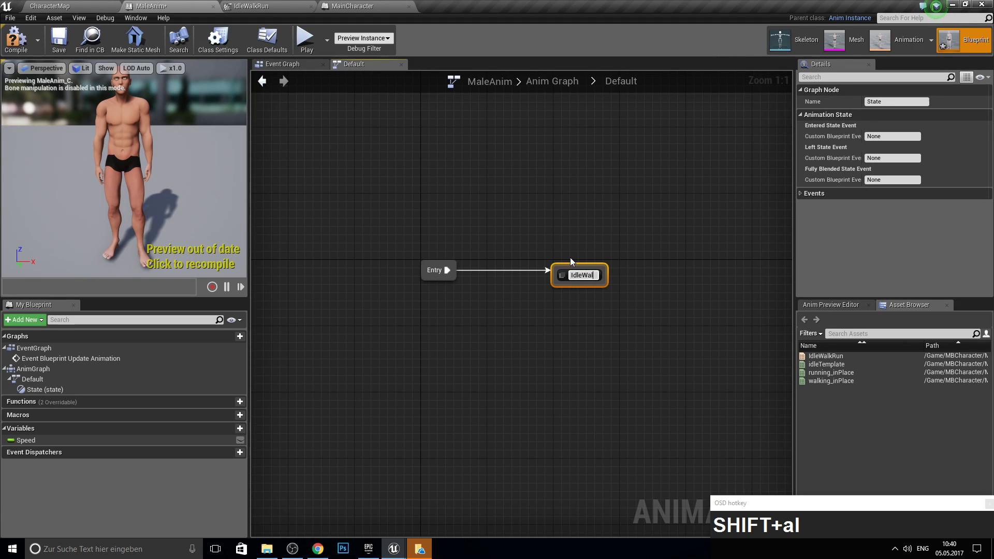
type("k")
key("shift+r")
type("n")
key("Return")
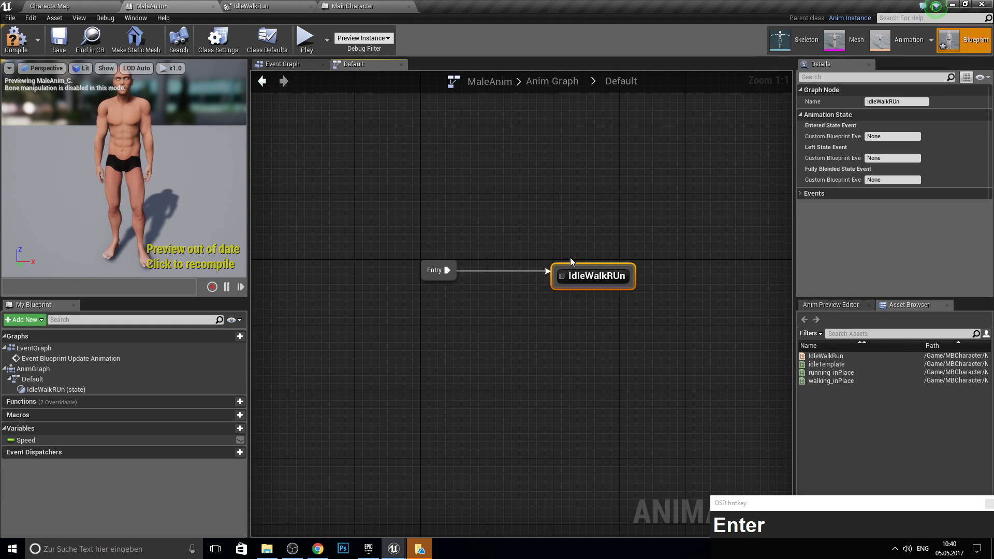
Step: Wire the Speed variable into the blend space pin and test-walk the character with W
left_click_drag(588, 274, 28, 50)
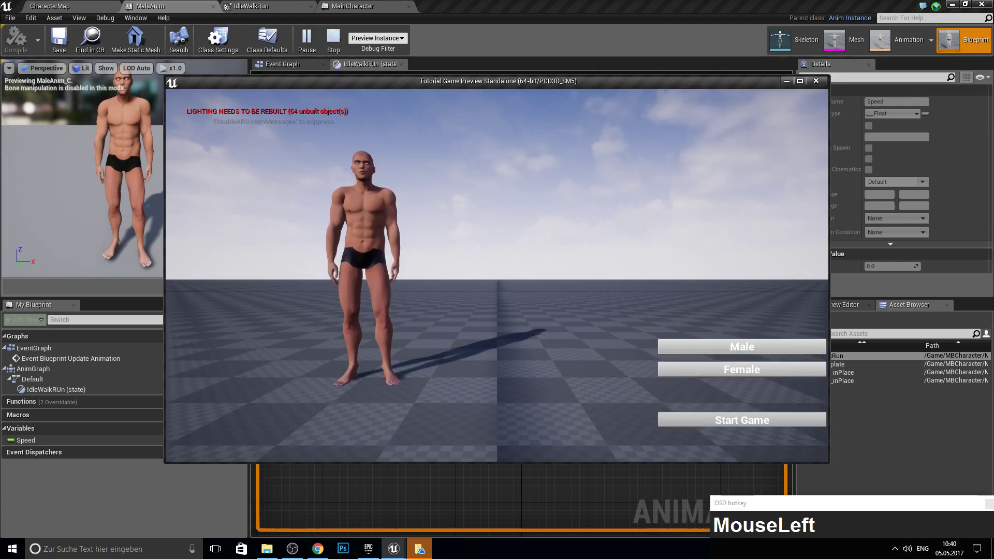
key("k")
type("kwwwwwwwwwwwwwwwww")
type("kwwwwwwwwwwwwwwwwwwwww")
type("kwwwwwwwwwwwwwwwwwwwww")
type("kwwwwwwwwwwwwwwwwwwwww")
key("Escape")
left_click(279, 3)
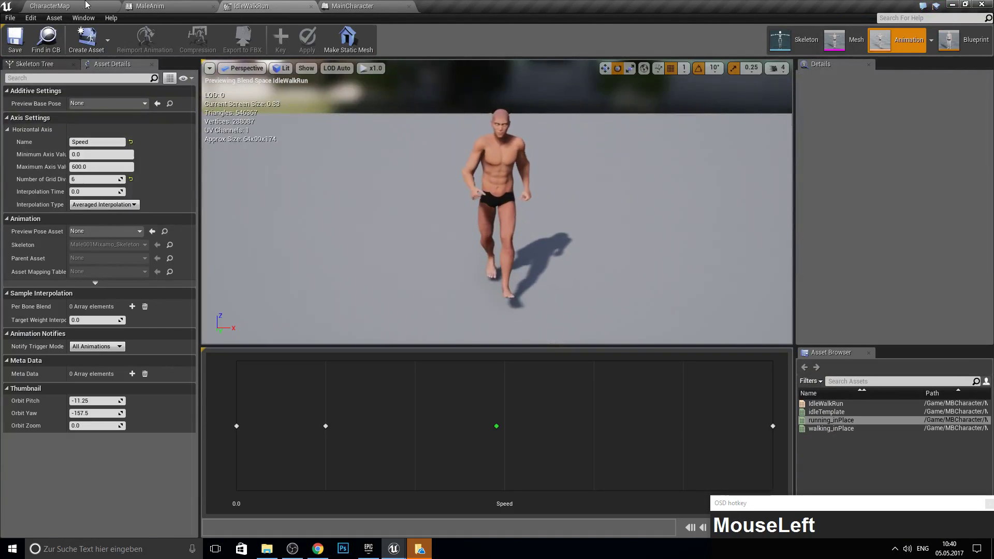
Step: Start the game from CharacterMap's character menu and test-walk the male character
left_click(69, 445)
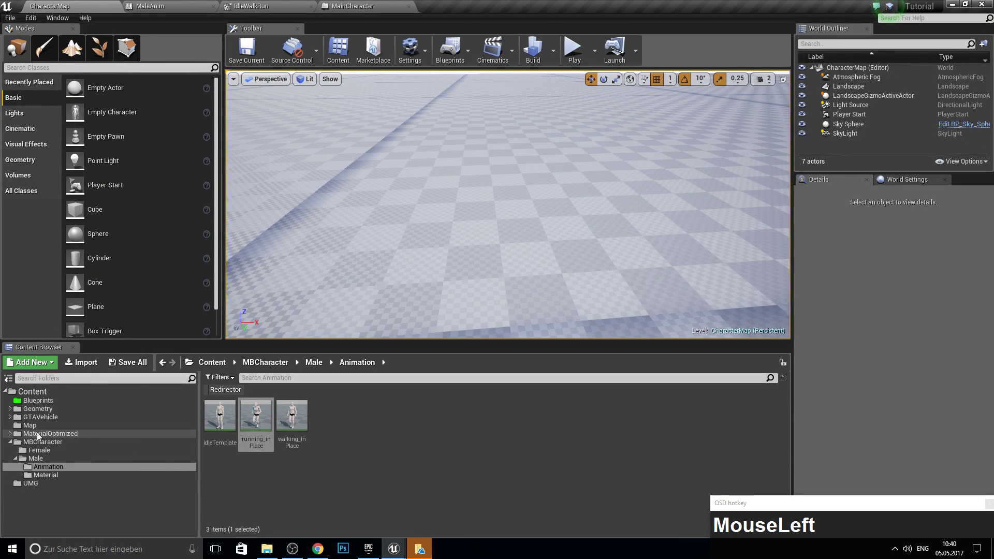
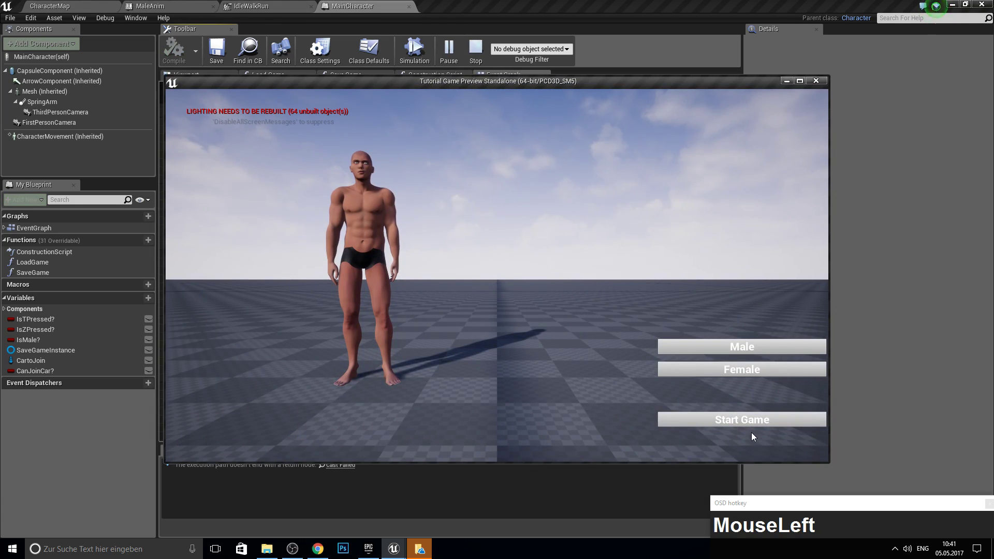
left_click(591, 359)
key("k")
type("kwwwwwwwwwwwwwwwwwww")
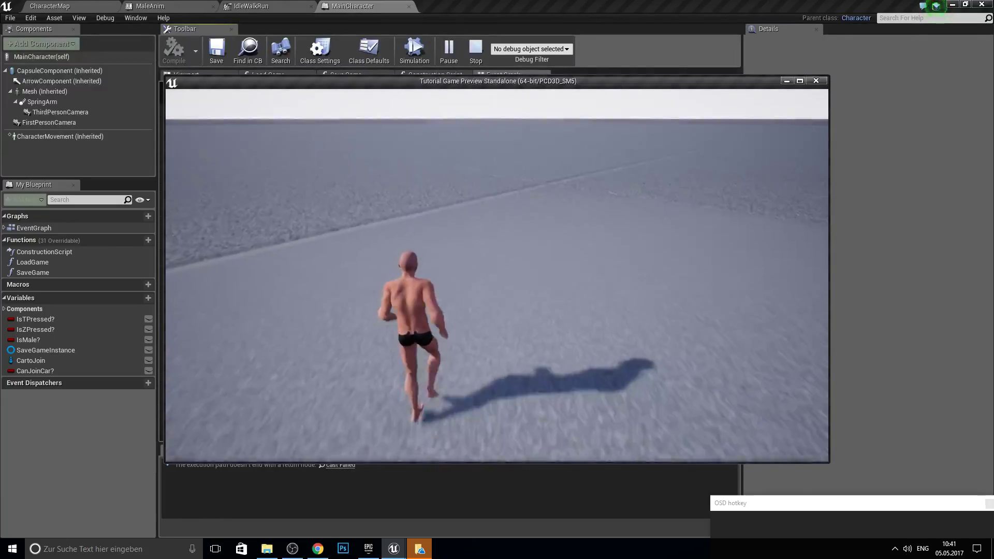
type("kwwwwwwwwwwwwwwwwwww")
type("w")
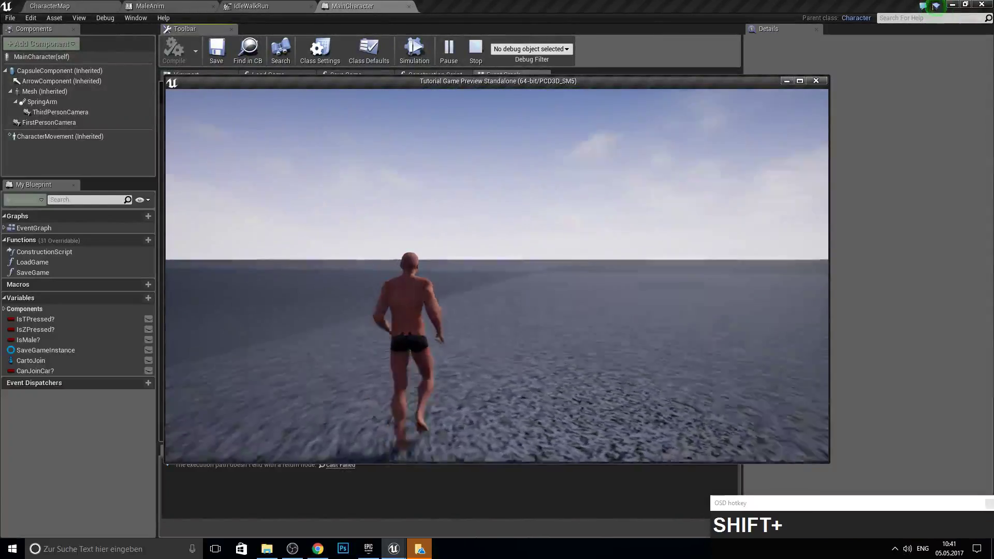
key("Escape")
left_click(249, 4)
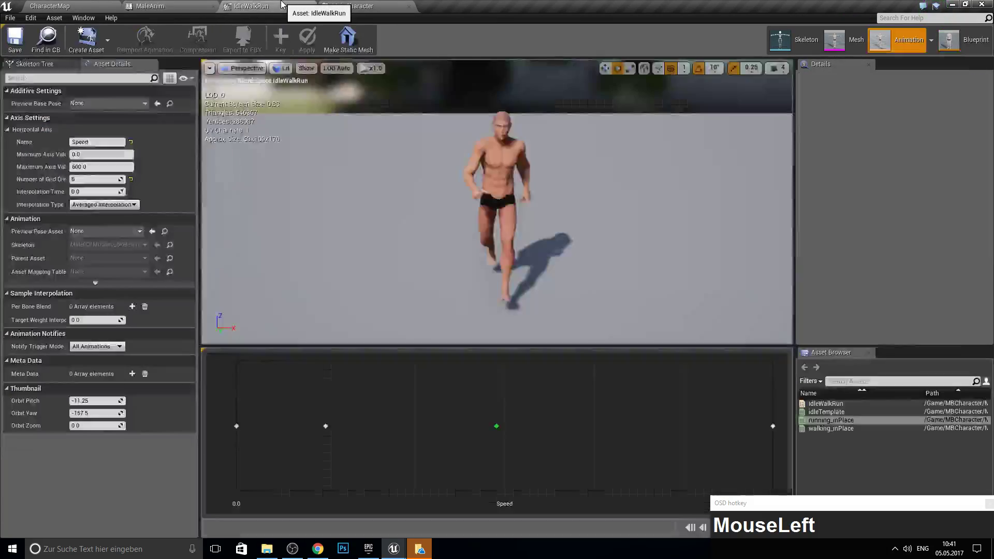
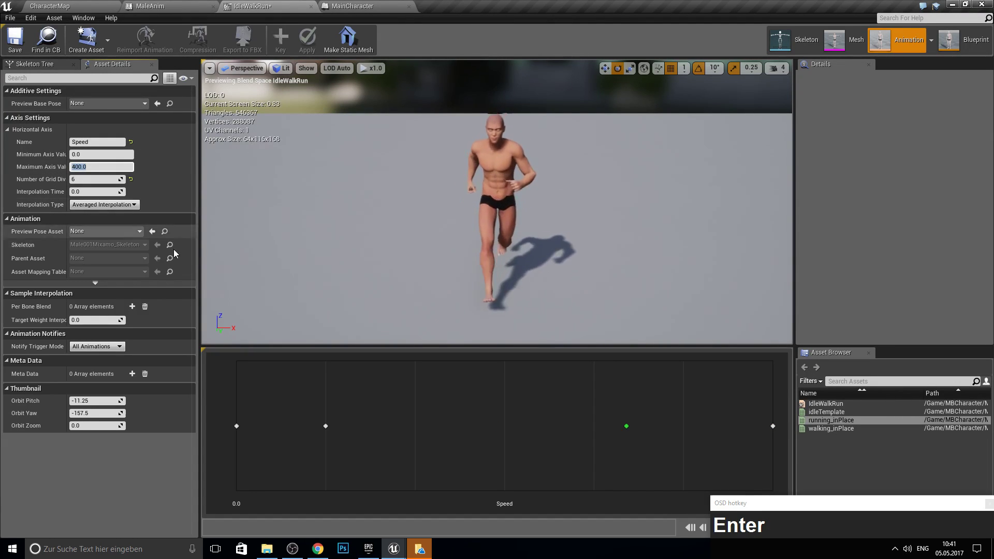
Step: Run another play session to watch the character's walking speed
left_click(18, 33)
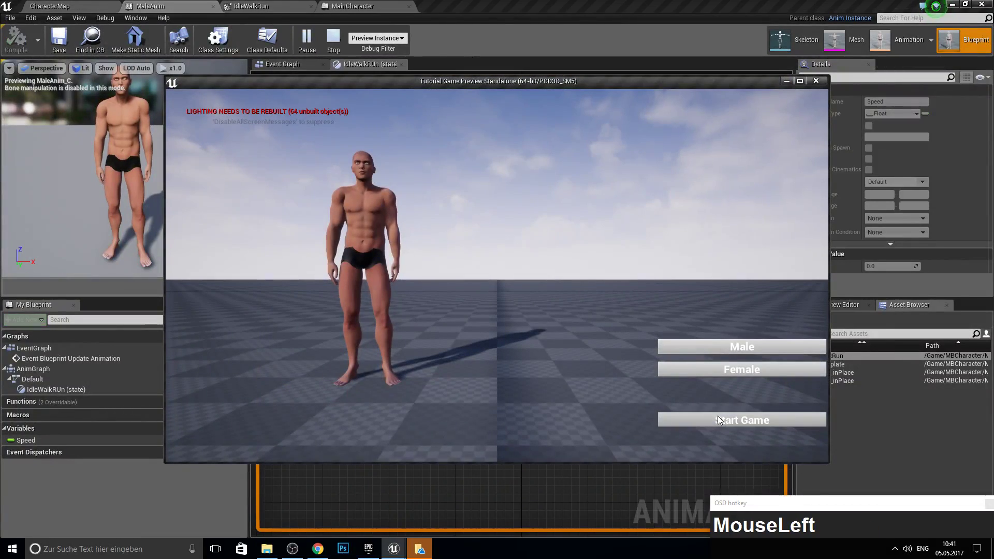
key("k")
type("kwwwwwwwwwwww")
type("kwwwwwwwwwwwwwwwwwwwwkwwwwwwwwwwwwwwwwwwww")
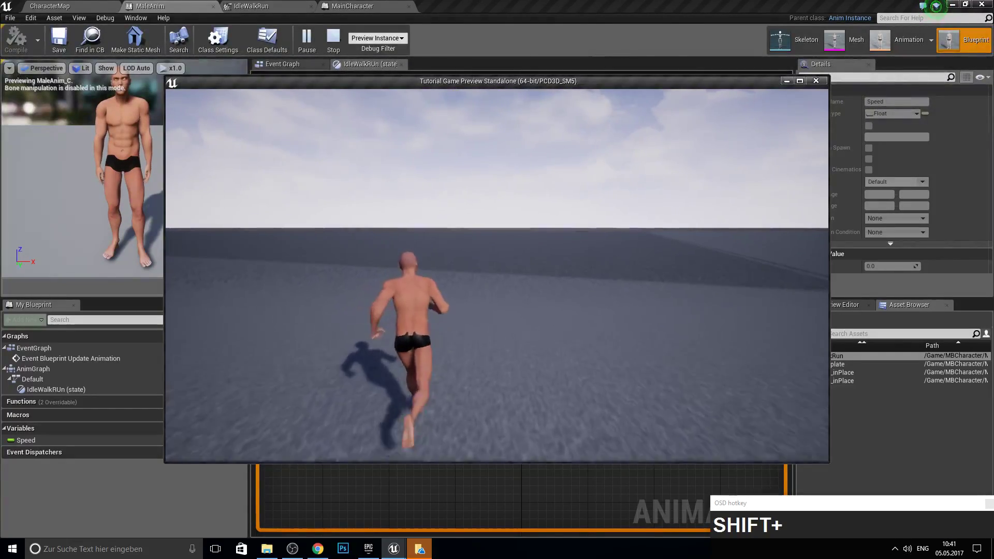
key("Escape")
Step: Set the IdleWalkRun blend space's maximum Speed axis value to 600 (trying 375 first)
left_click(245, 3)
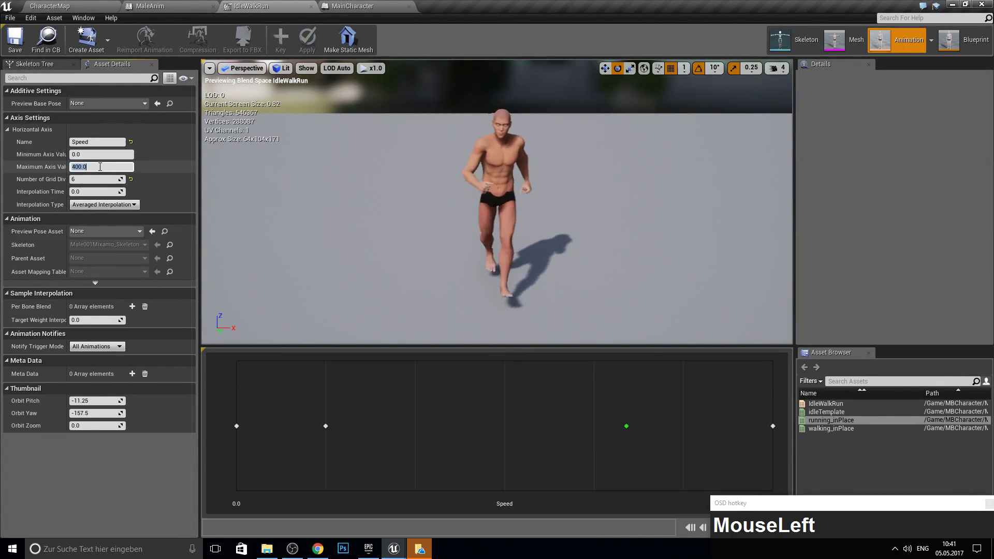
type("375")
key("Return")
key("Return")
type("600")
key("Return")
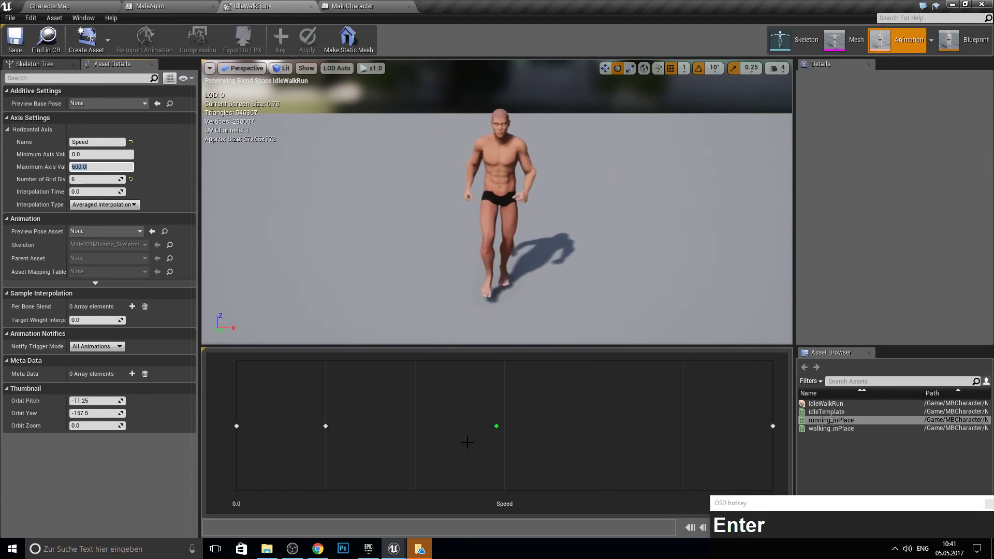
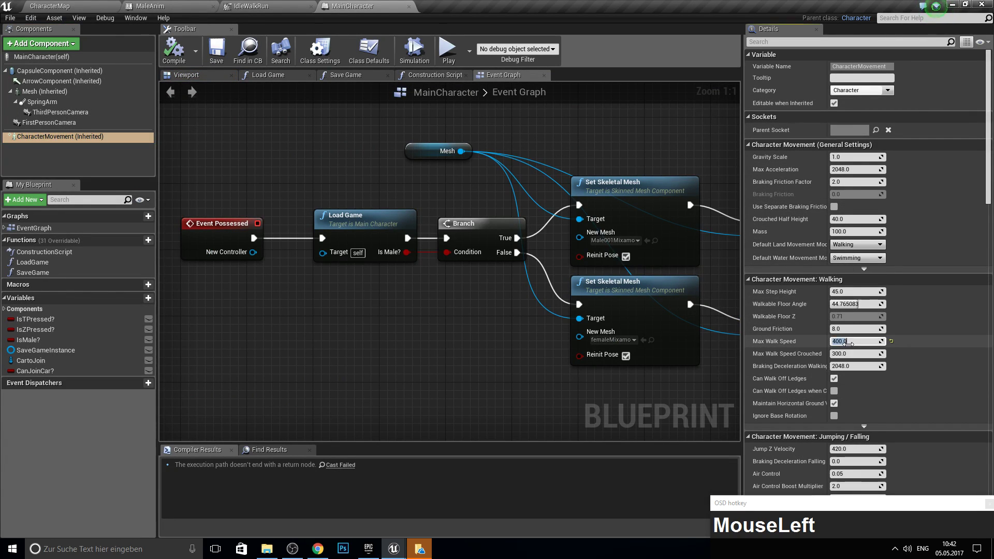
Step: Set CharacterMovement's Max Walk Speed to 400, then settle on a default of 100
type("400")
key("Return")
key("Return")
left_click(171, 50)
right_click(363, 346)
left_click(72, 147)
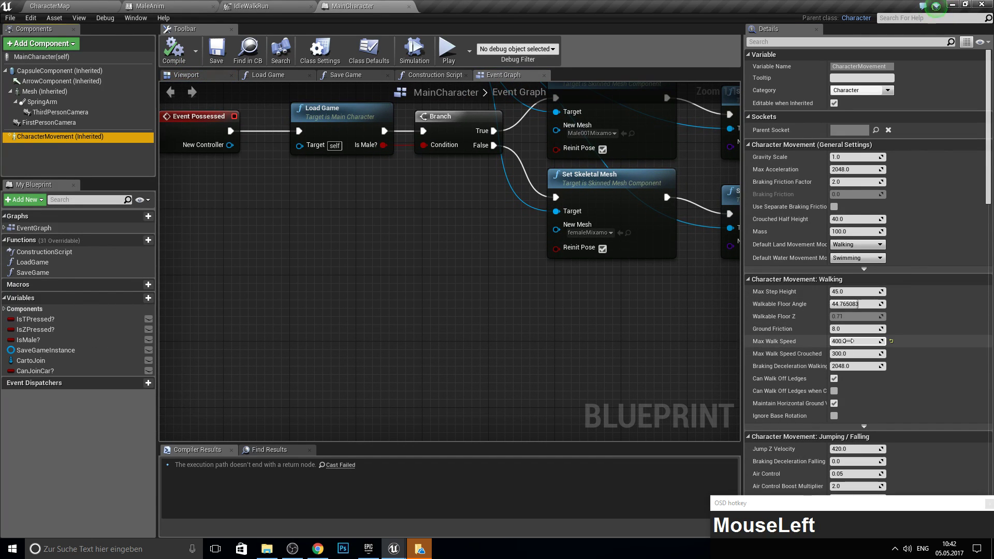
type("100")
key("Return")
Step: Add a Left Shift key event and Character Movement references to the MainCharacter event graph
right_click(424, 350)
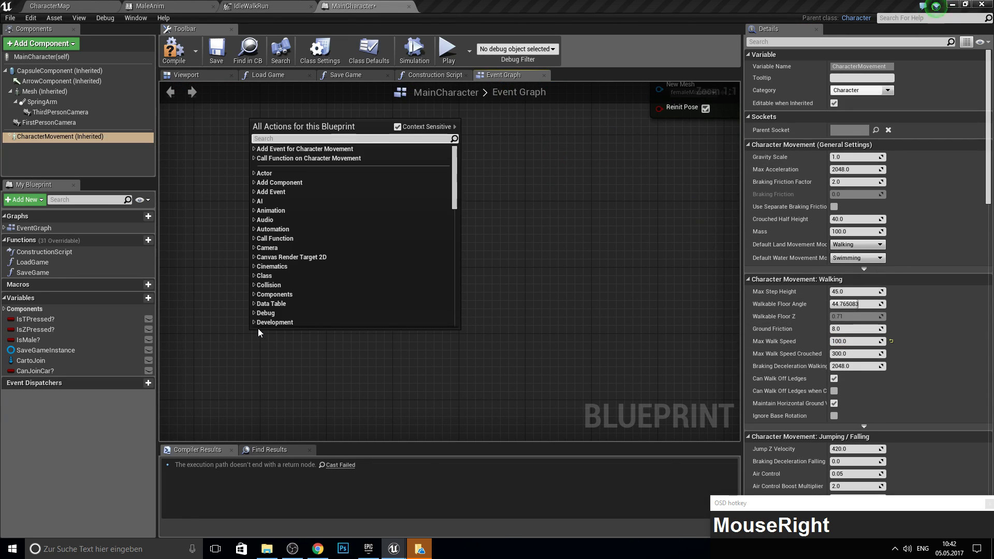
type("left_shift")
key("Return")
right_click(346, 343)
left_click(57, 140)
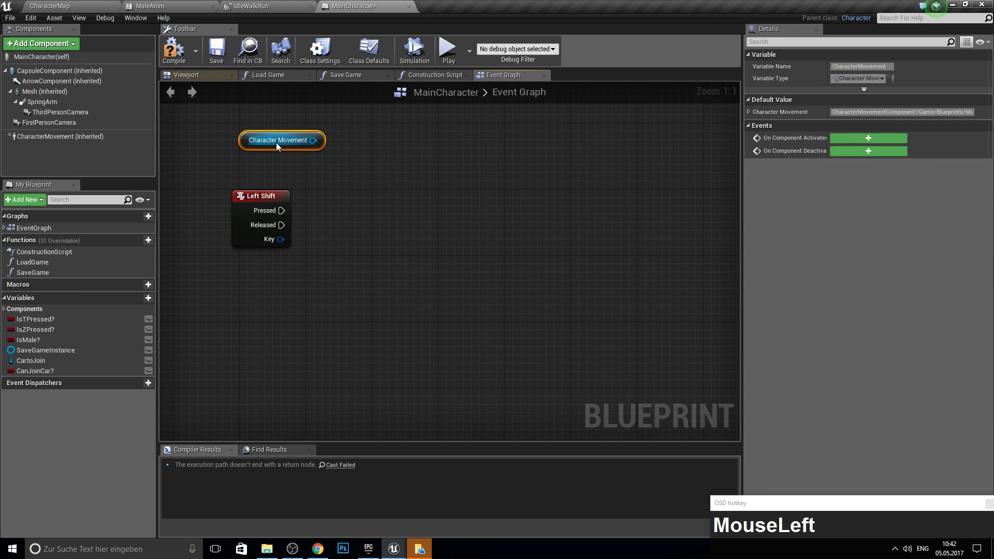
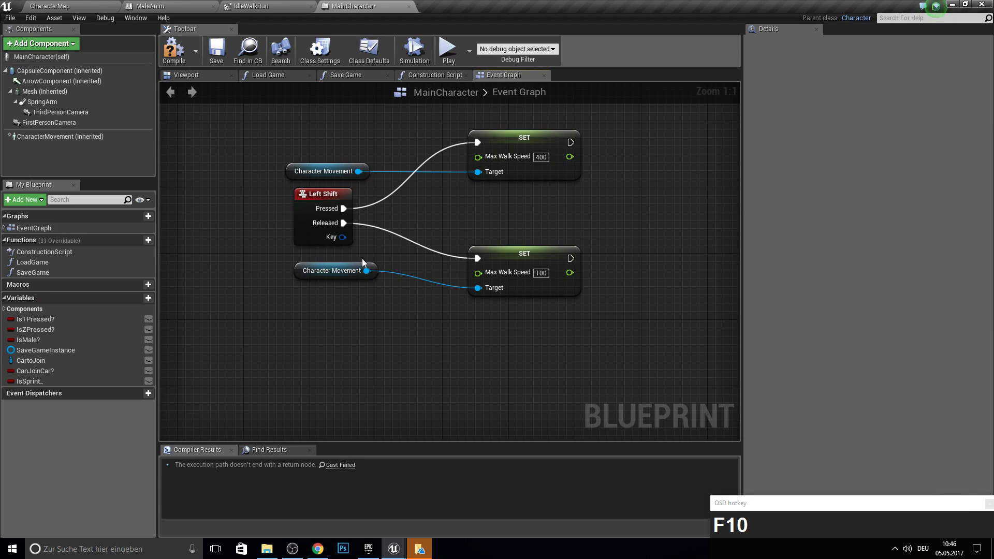
right_click(394, 214)
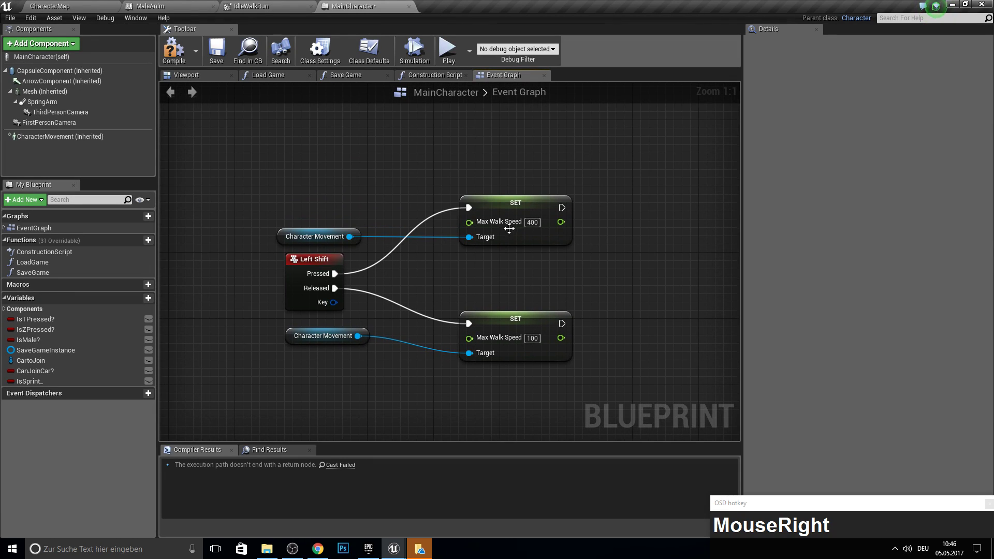
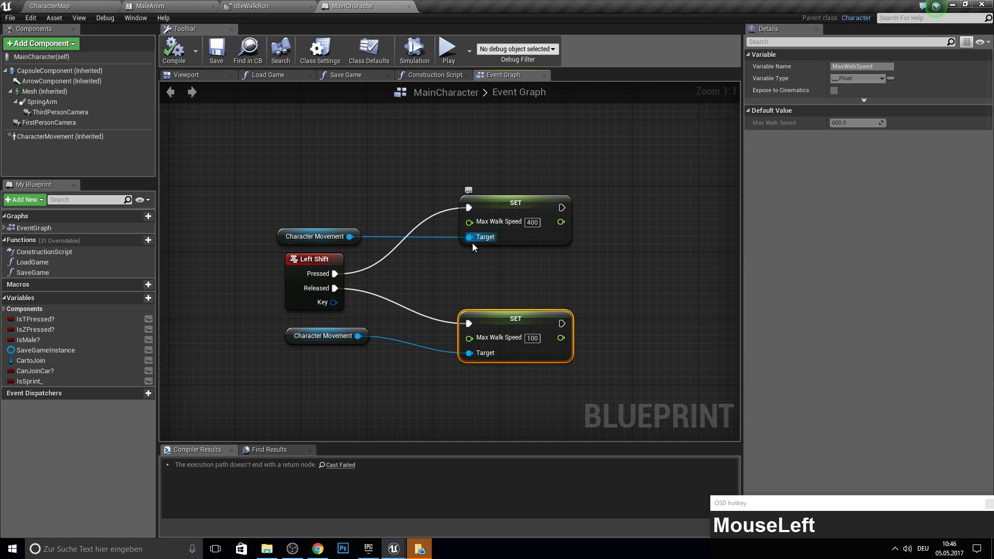
left_click_drag(472, 368, 283, 3)
left_click(283, 3)
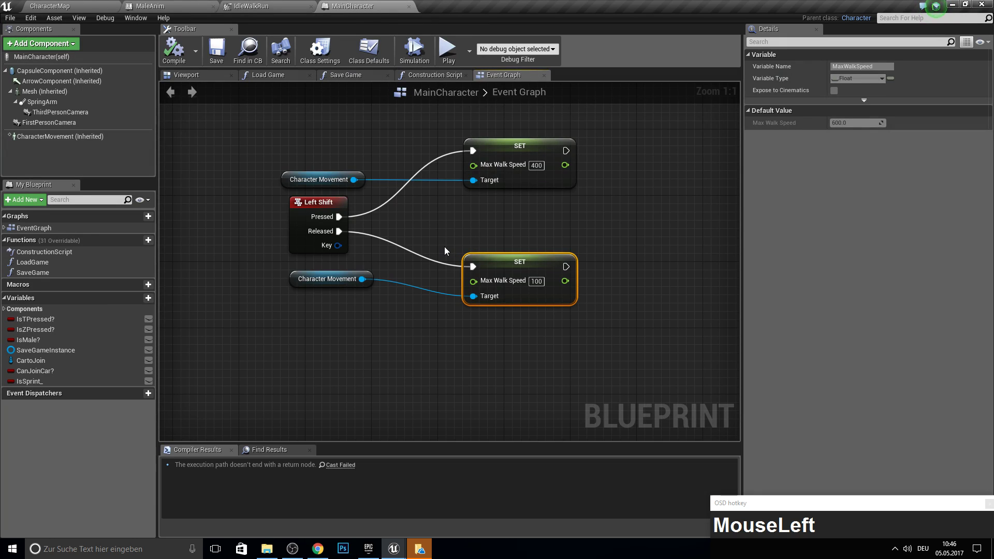
Step: Wire Pressed to SET Max Walk Speed 400 and Released to SET 100, tidying stray nodes
right_click(400, 270)
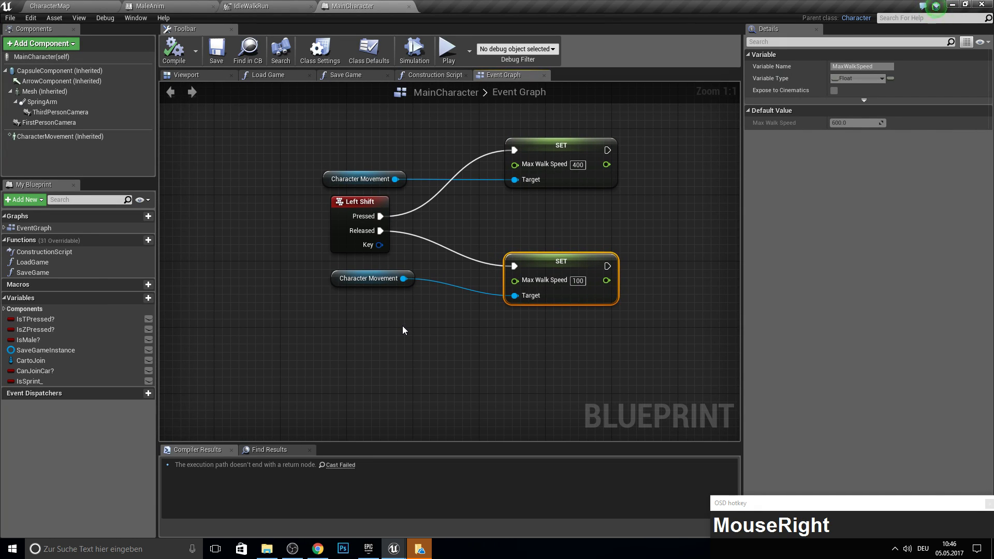
key("c")
key("Delete")
left_click(546, 244)
key("Delete")
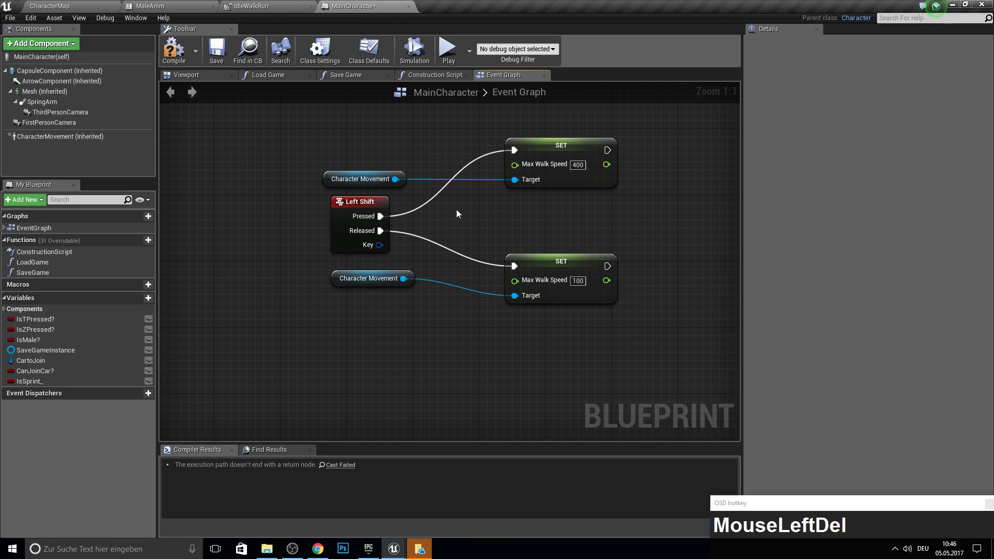
right_click(406, 161)
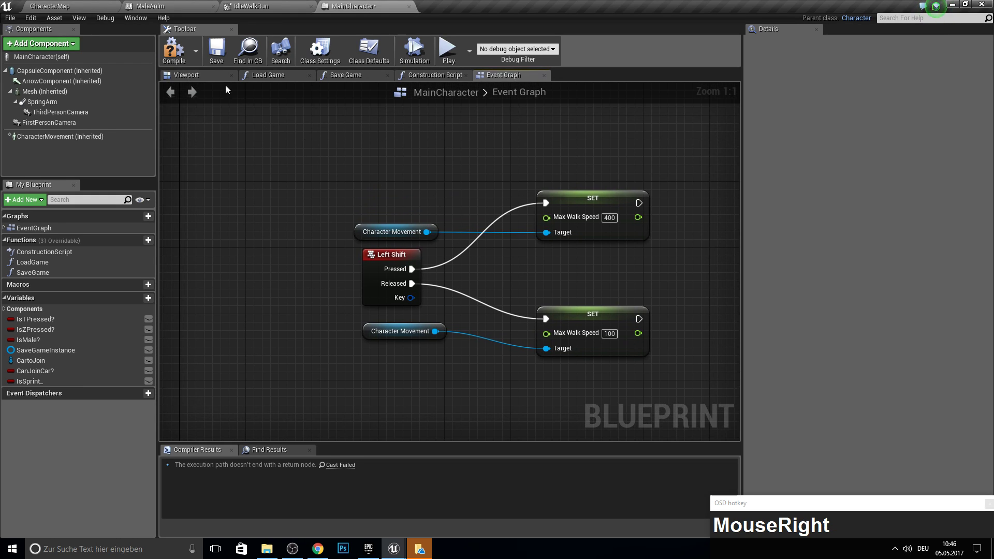
left_click(175, 64)
left_click(478, 224)
right_click(537, 215)
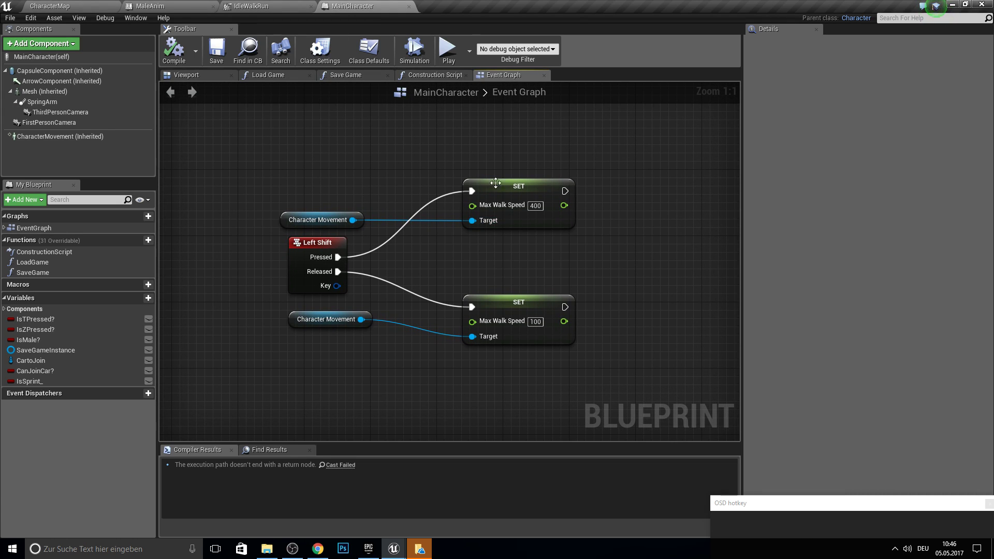
right_click(445, 151)
left_click_drag(181, 53, 452, 50)
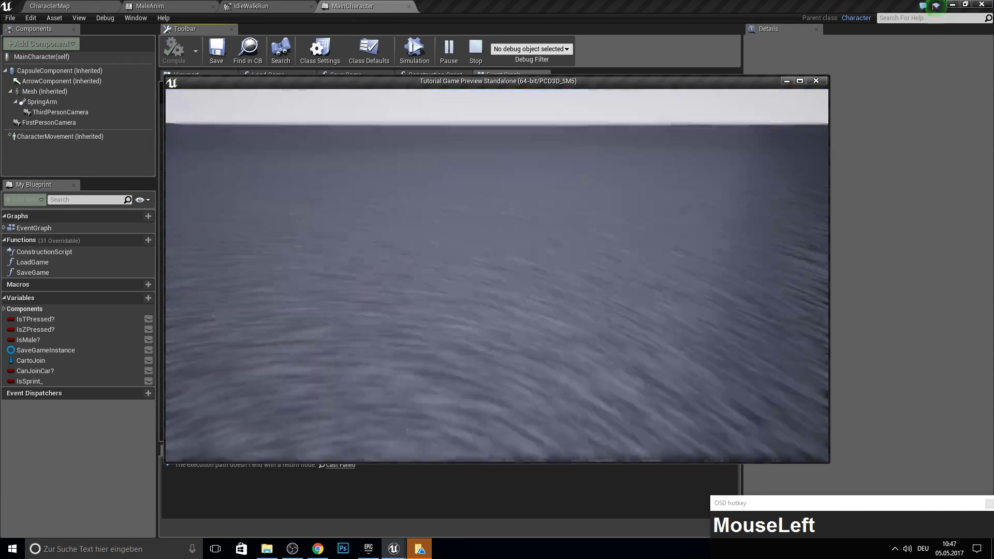
Step: Walk the character with W in the game preview, then stop it
type("cwwwwwwwwkwwwwwwww")
type("cwwwwwwwwwkwwwwwwwww")
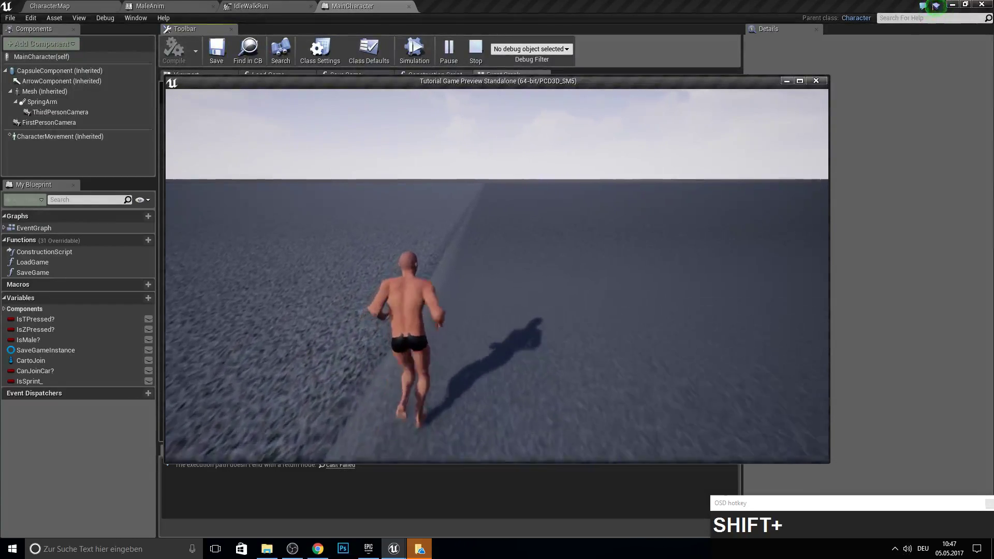
left_click(357, 202)
key("F10")
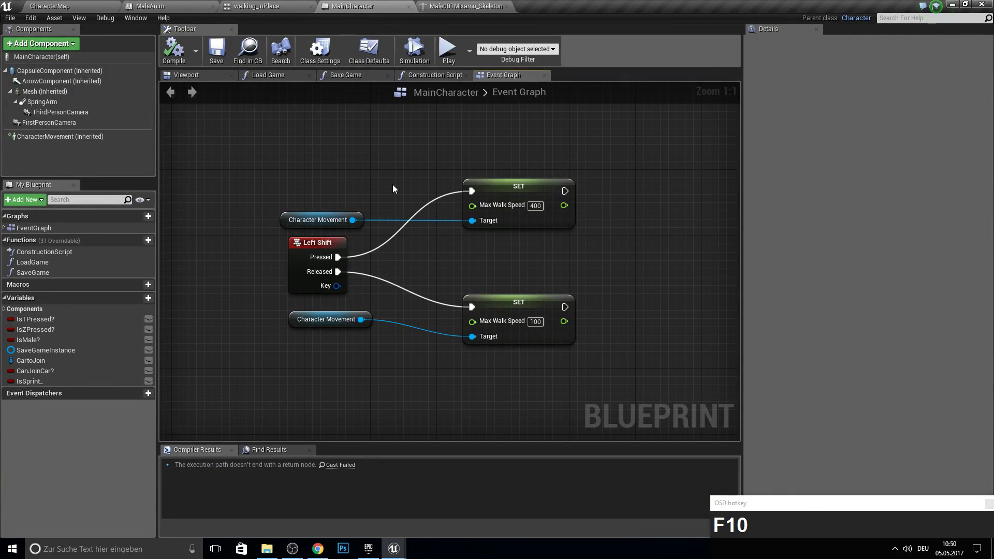
Step: Play again as Male, walking with W and holding Left Shift to sprint, then quit with Esc
left_click(451, 60)
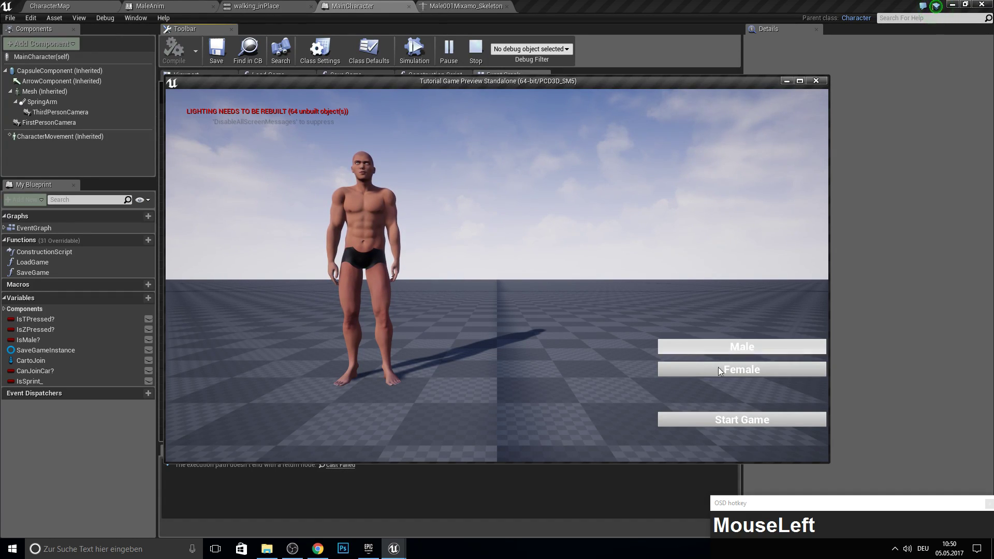
key("k")
type("kwwwwwwwwwwwwww")
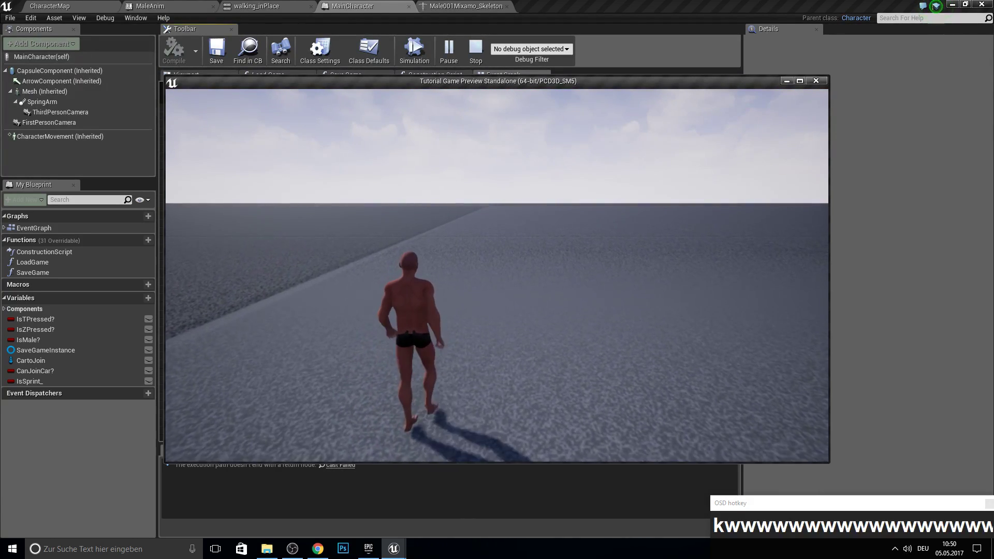
type("wwwwwww")
type("kwwwwwwwwwwwwwwwwwwwwwkwwwwwwwwwwwwwwwwwwwww")
type("kwwwwwwwwwwwwwwwwwwwww")
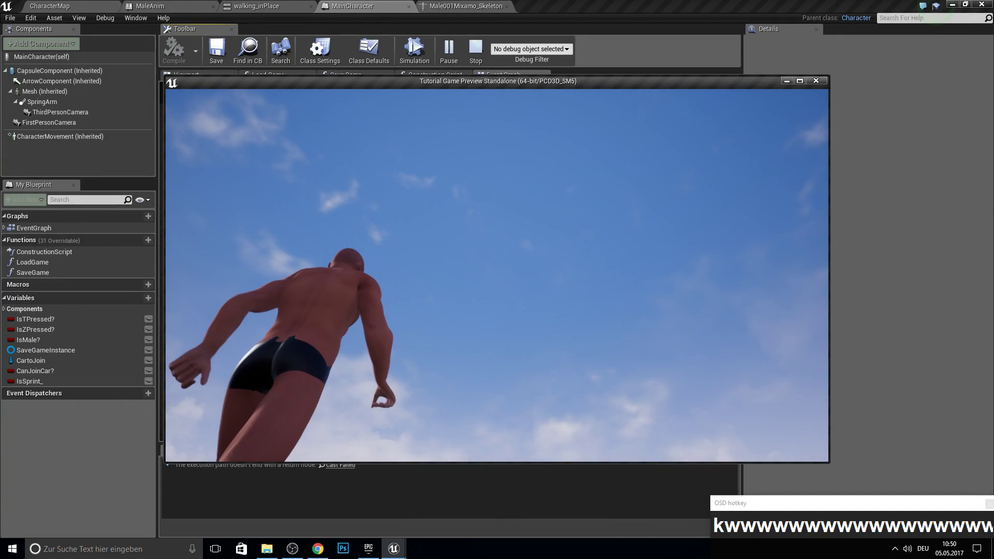
key("Escape")
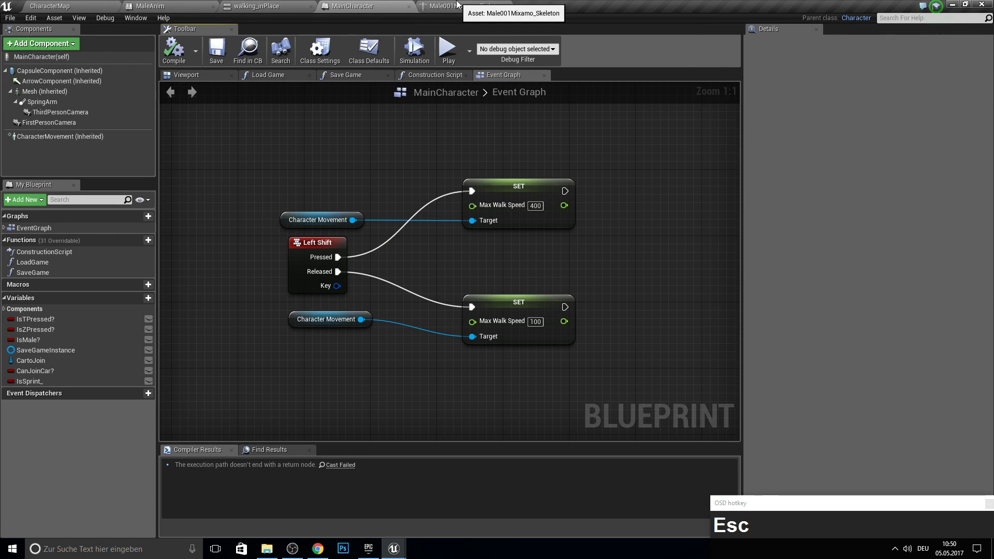
Step: Pan and zoom the event graph to show both node groups together
left_click_drag(460, 4, 308, 136)
right_click(290, 158)
scroll("down", 3)
left_click_drag(299, 137, 343, 162)
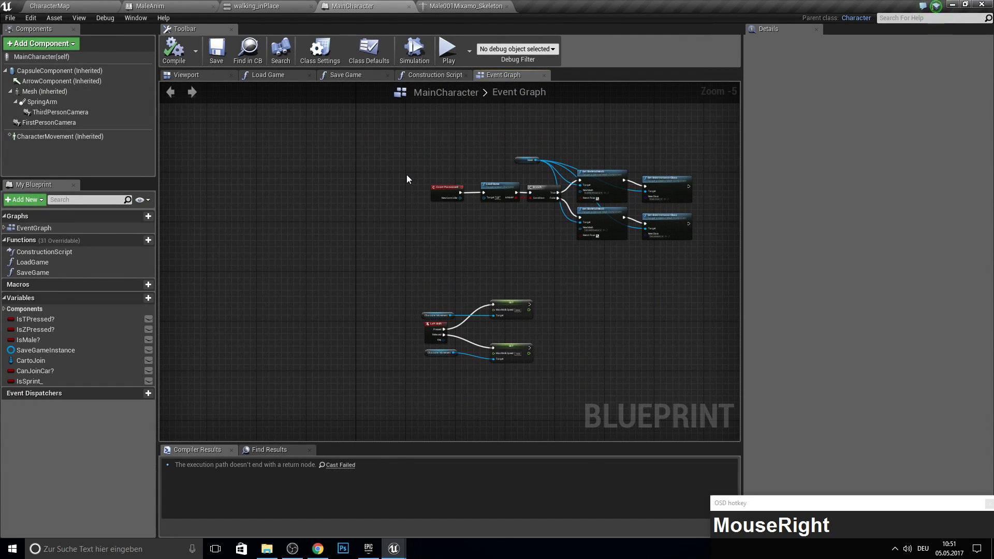
Step: Switch to the CharacterMap level and browse to MBCharacter > Male > Material
left_click(280, 485)
key("F10")
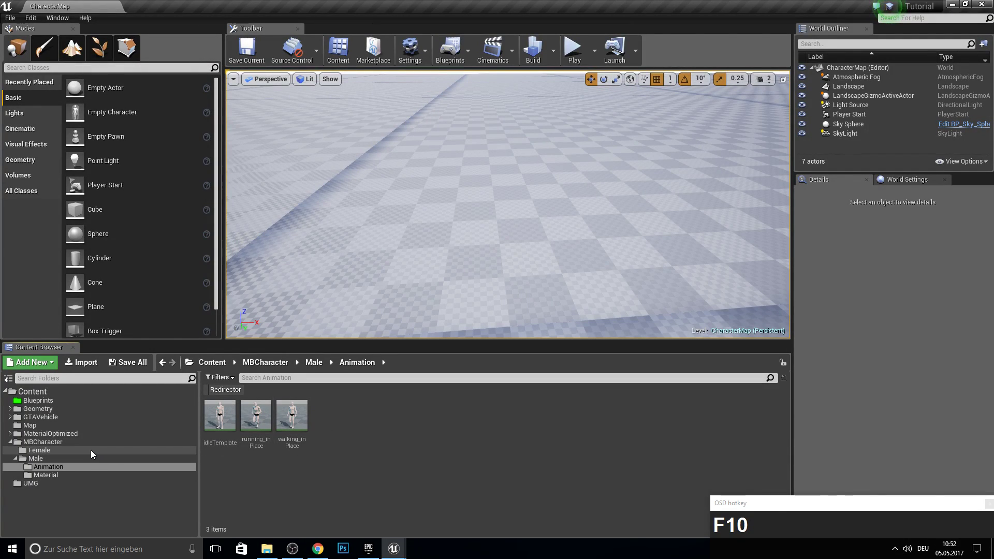
left_click_drag(93, 456, 49, 451)
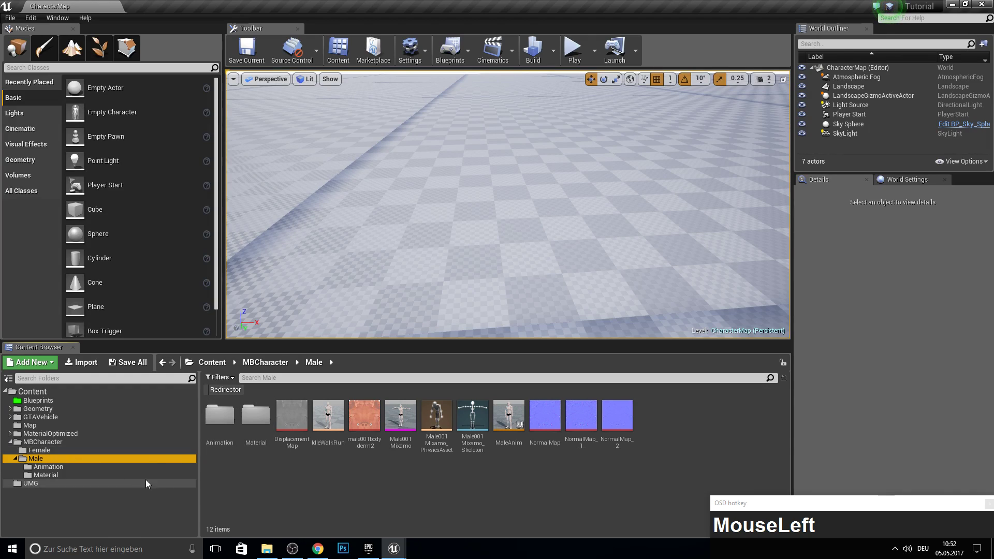
left_click(68, 471)
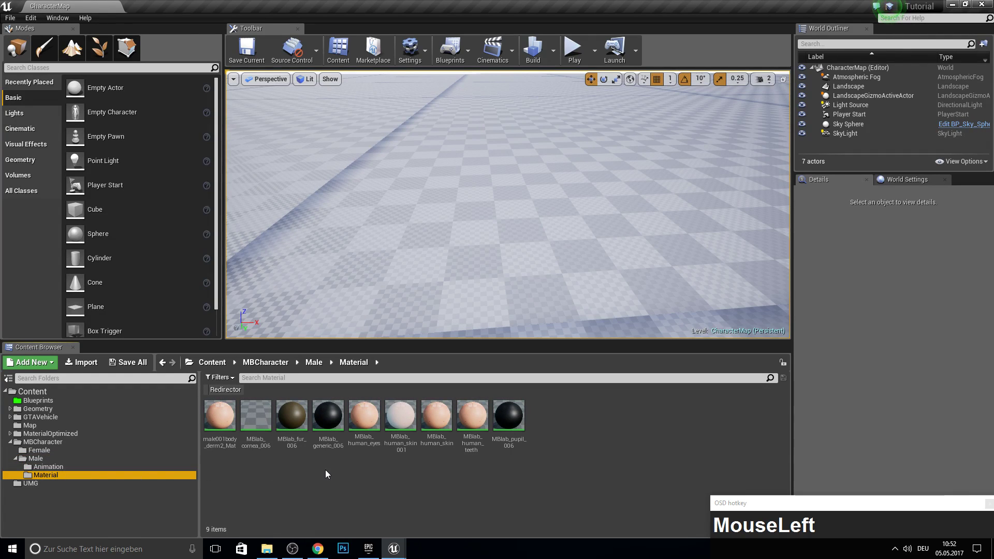